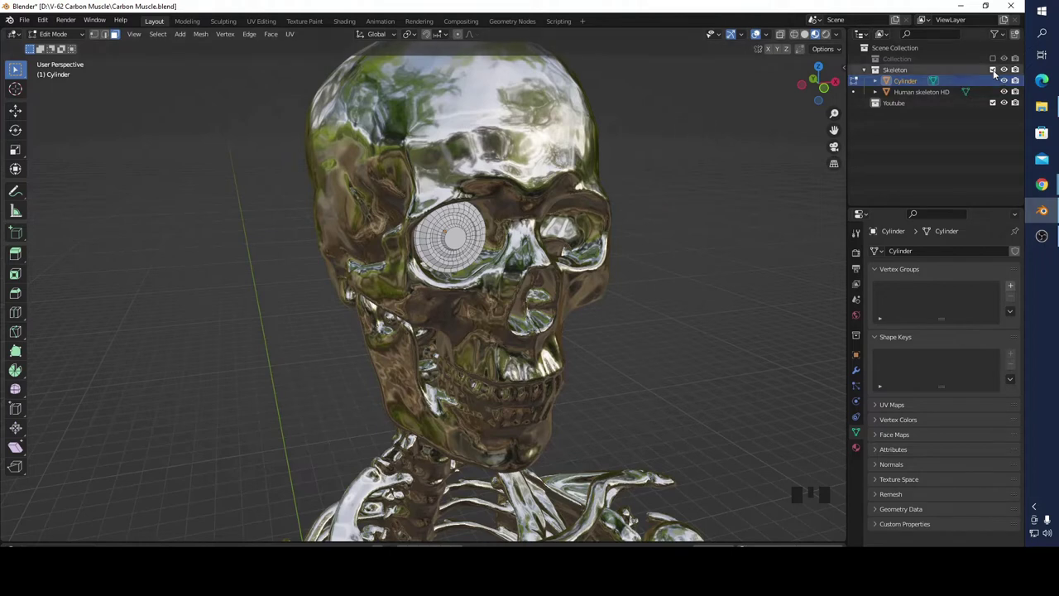
- Hide the Skeleton collection, make Youtube active and exclude the old muscle Collection
left_click(994, 76)
left_click(896, 89)
left_click(996, 58)
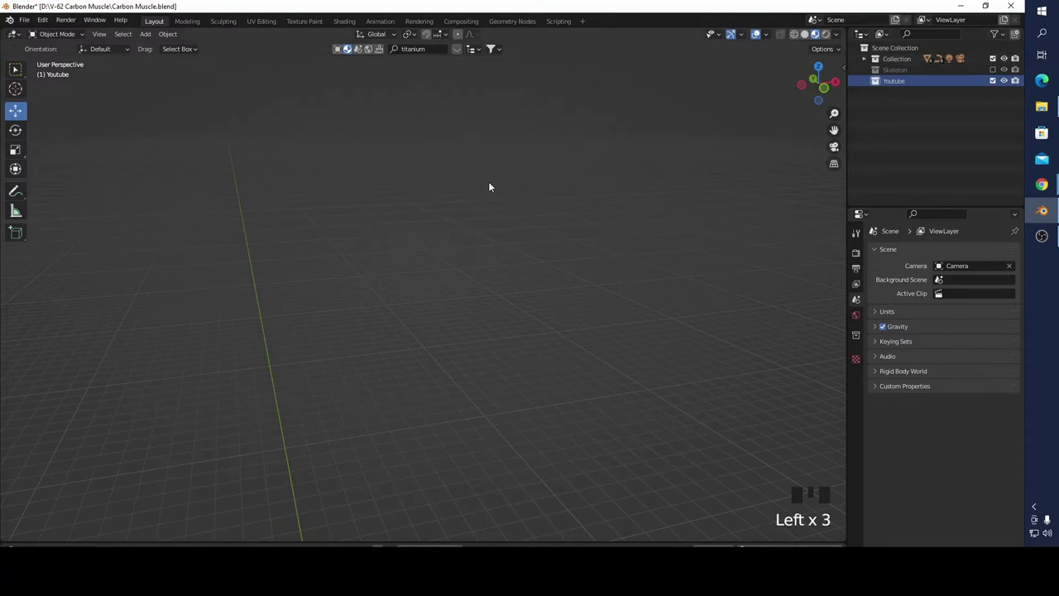
scroll("down", 3)
- Orbit around the three existing muscle models to inspect them
left_click_drag(413, 485, 430, 259)
scroll("up", 3)
left_click_drag(553, 188, 580, 149)
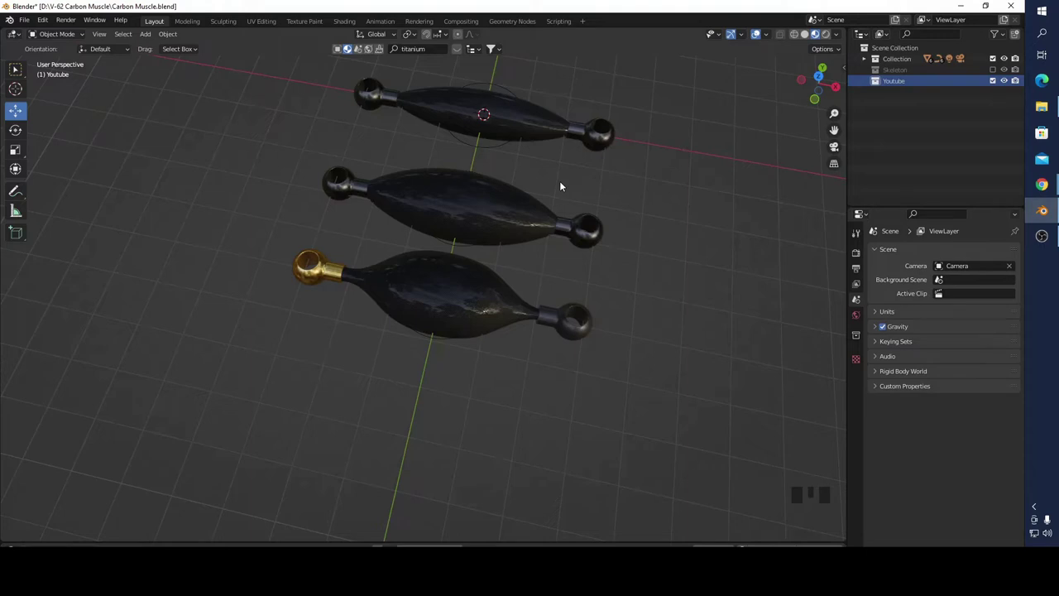
left_click_drag(643, 220, 1005, 68)
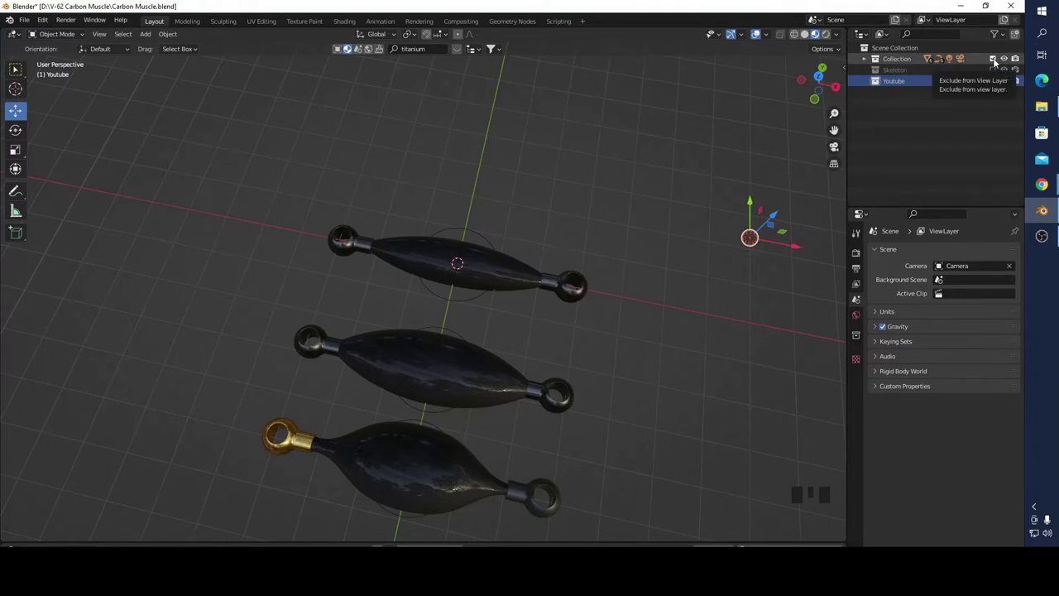
- Add a Bezier circle and a NURBS path at the world origin
left_click(998, 62)
left_click_drag(148, 39, 245, 71)
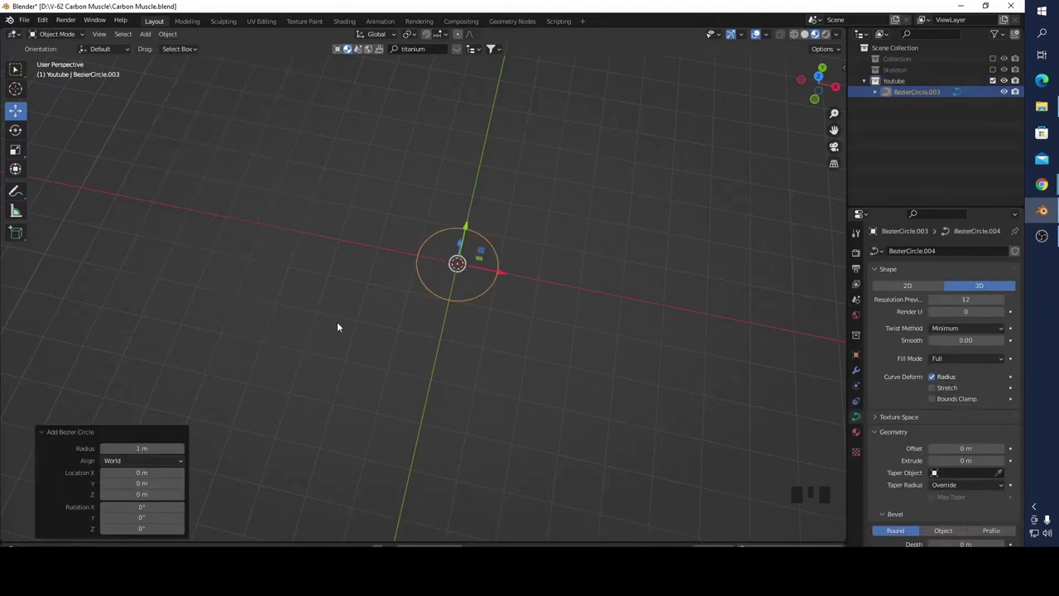
left_click_drag(152, 41, 508, 289)
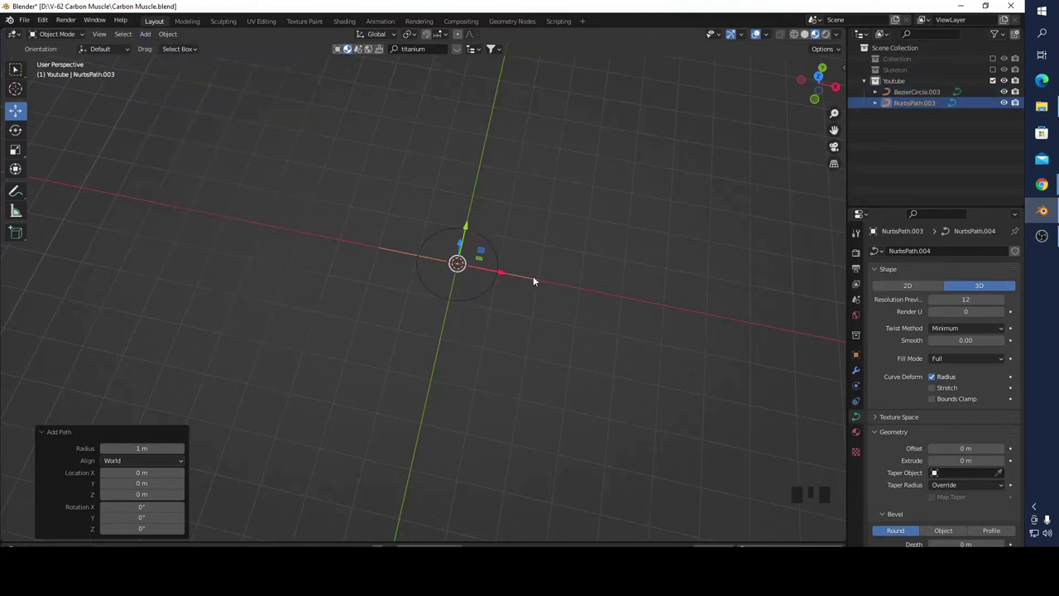
scroll("up", 3)
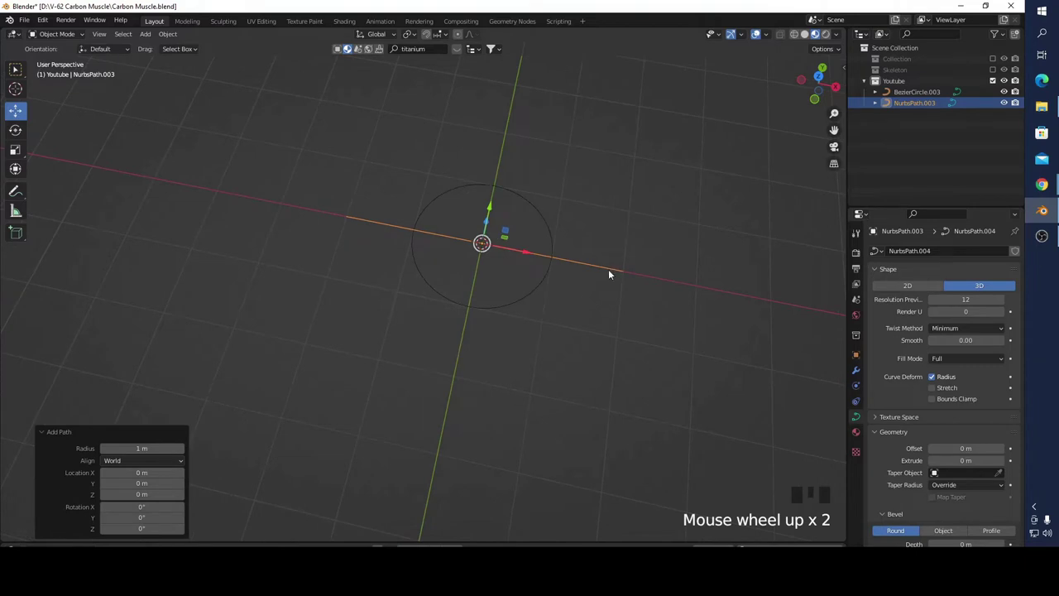
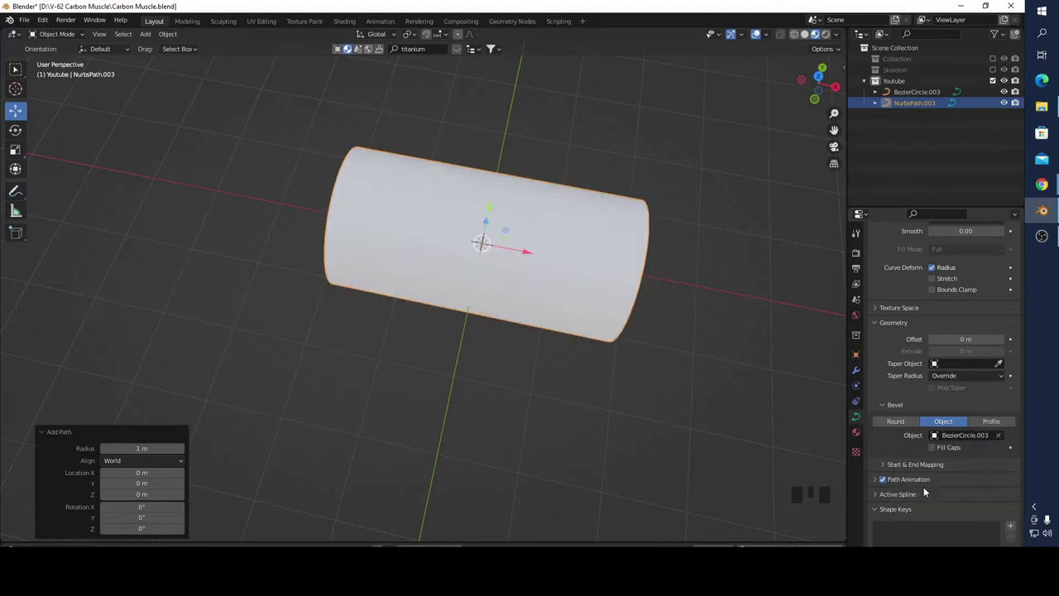
- Move the Bezier circle profile up along Y so it sits above the tube
left_click_drag(597, 391, 591, 204)
scroll("down", 3)
left_click_drag(585, 194, 923, 95)
left_click(923, 95)
left_click(466, 260)
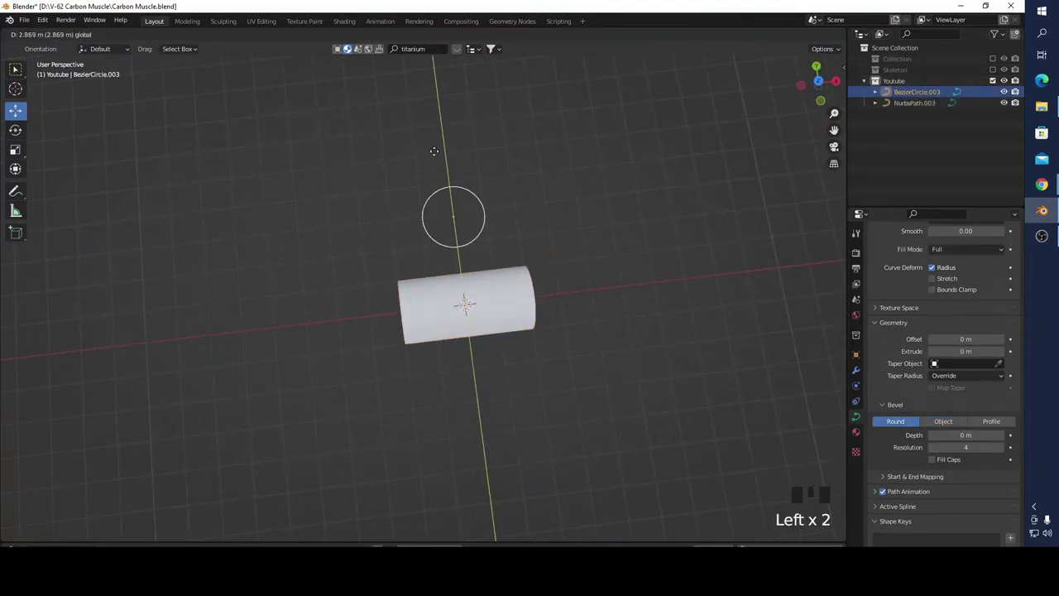
- Select the NURBS tube path again to edit its points
left_click_drag(548, 298, 474, 344)
left_click(473, 343)
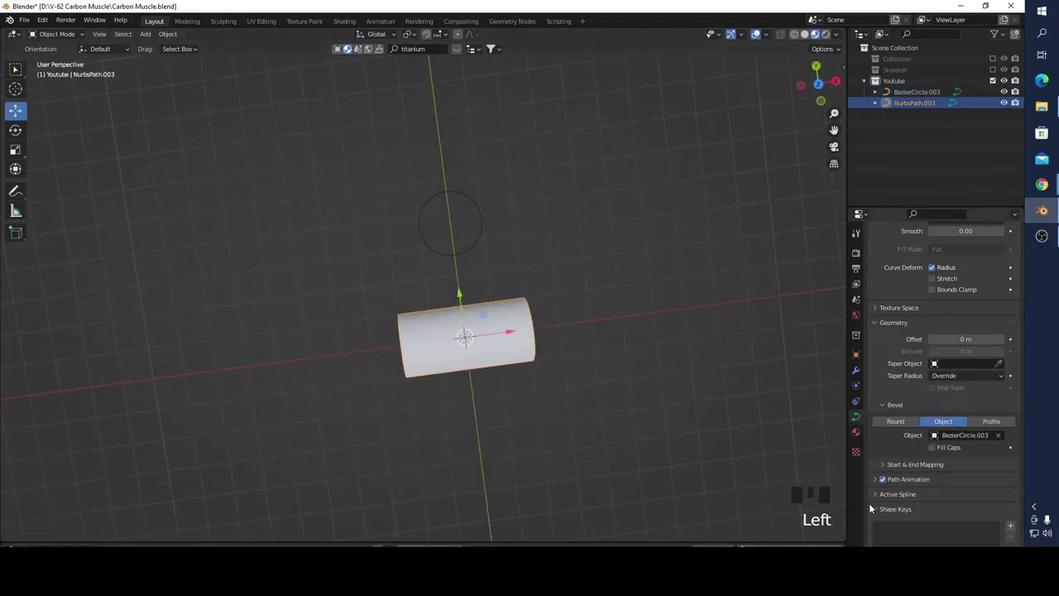
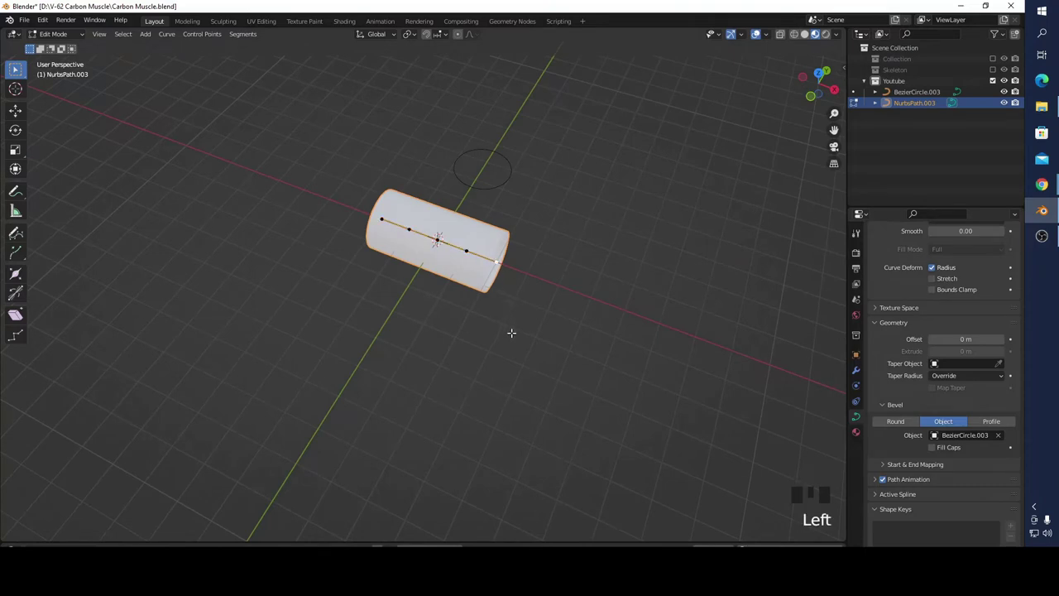
- Resize the selected path points to about 0.267, narrowing the tube's end
key("s")
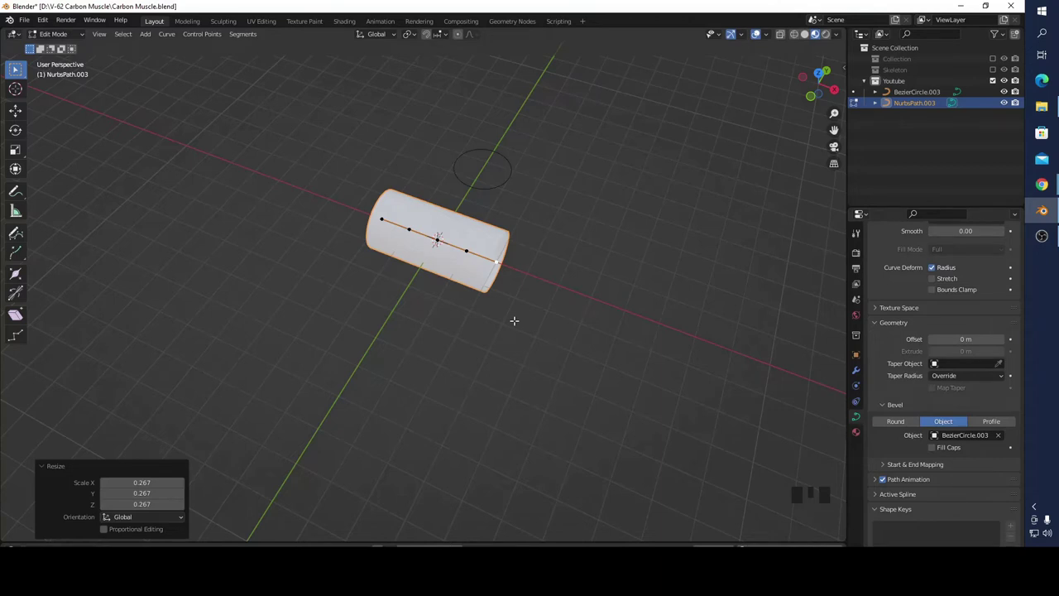
key("ctrl+z")
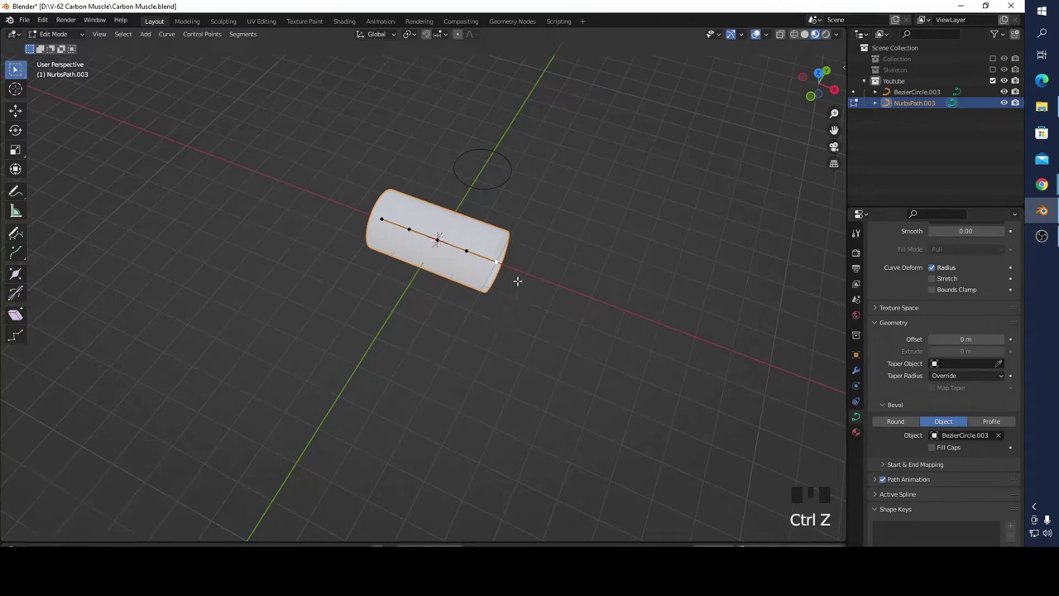
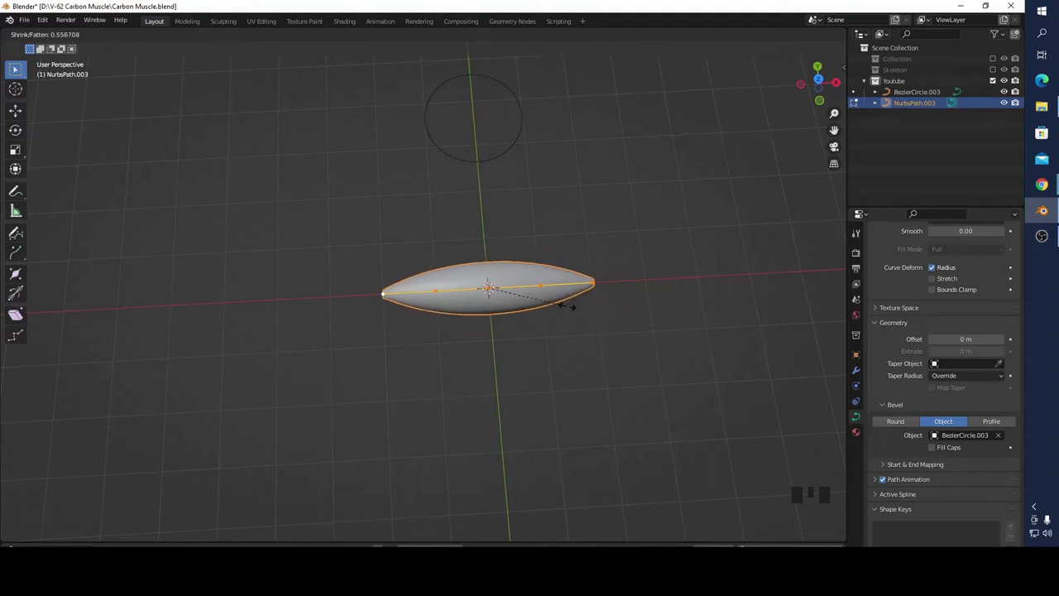
- Shrink the end points' radius to about 0.31 with Alt+S, forming thin necks
scroll("up", 3)
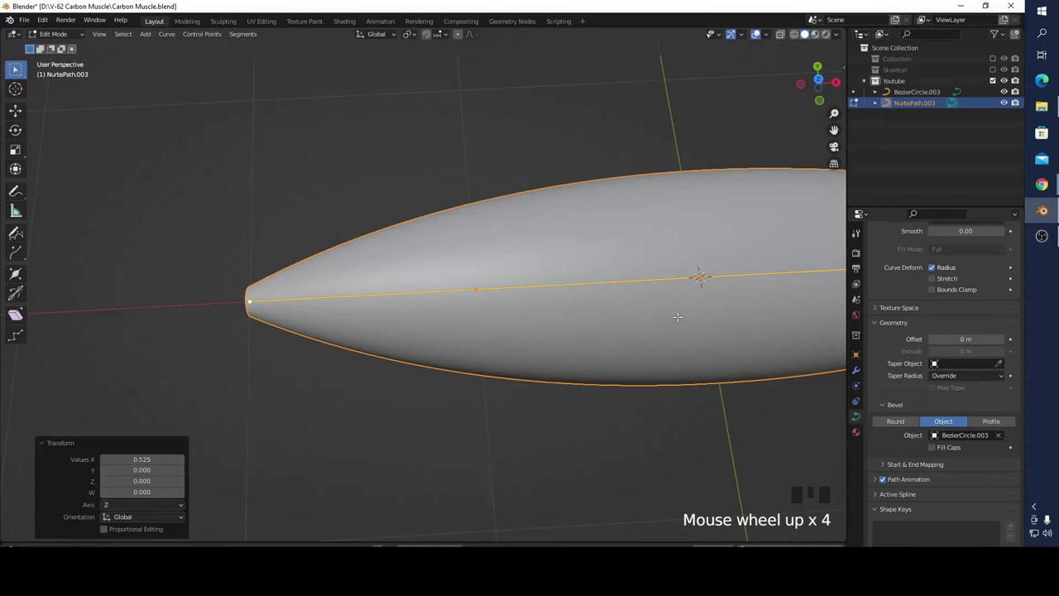
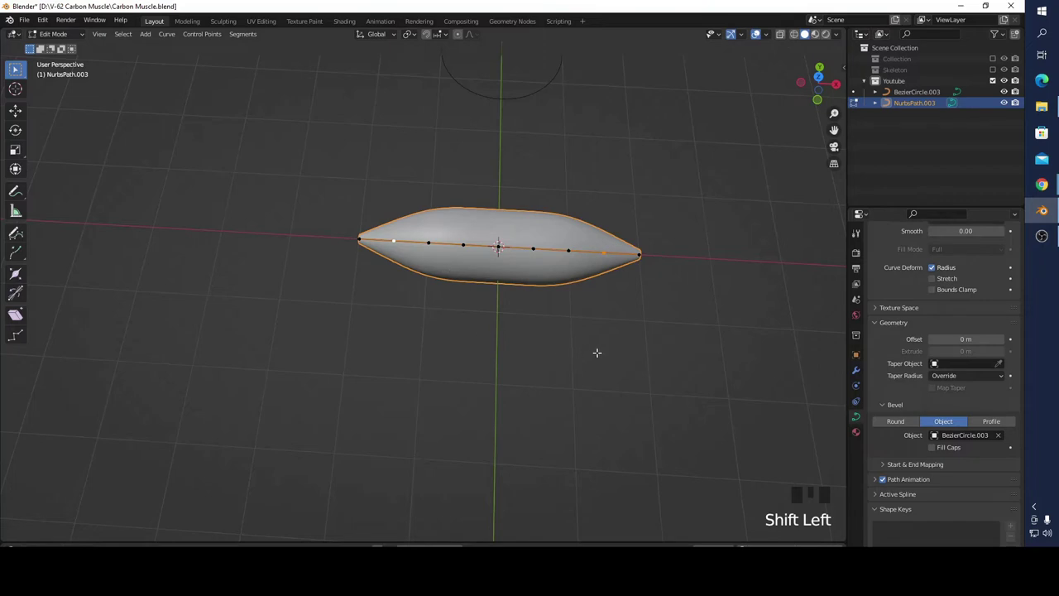
key("alt+s")
key("alt+s")
key("alt+s")
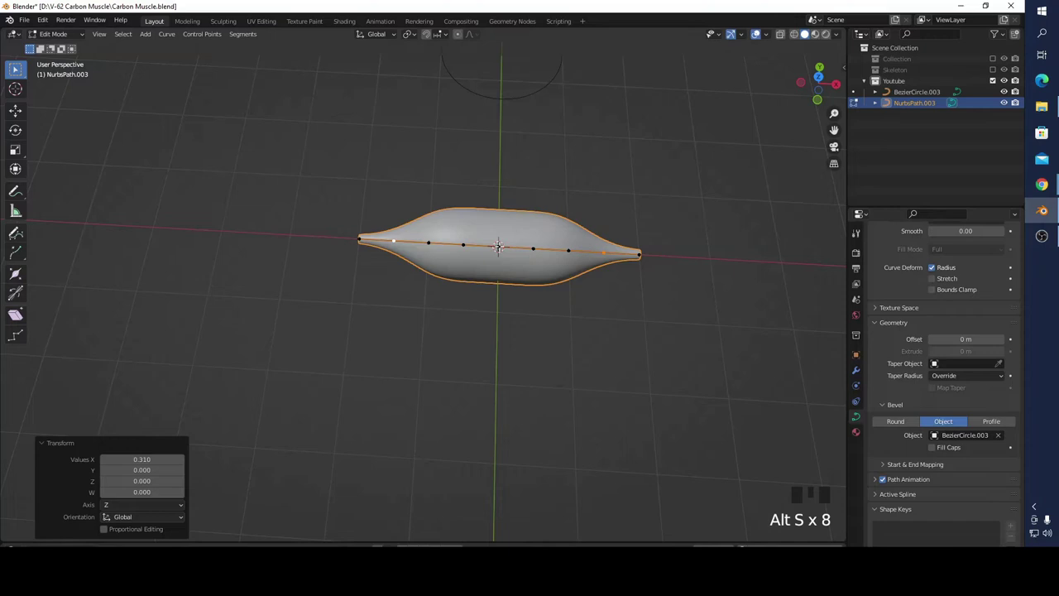
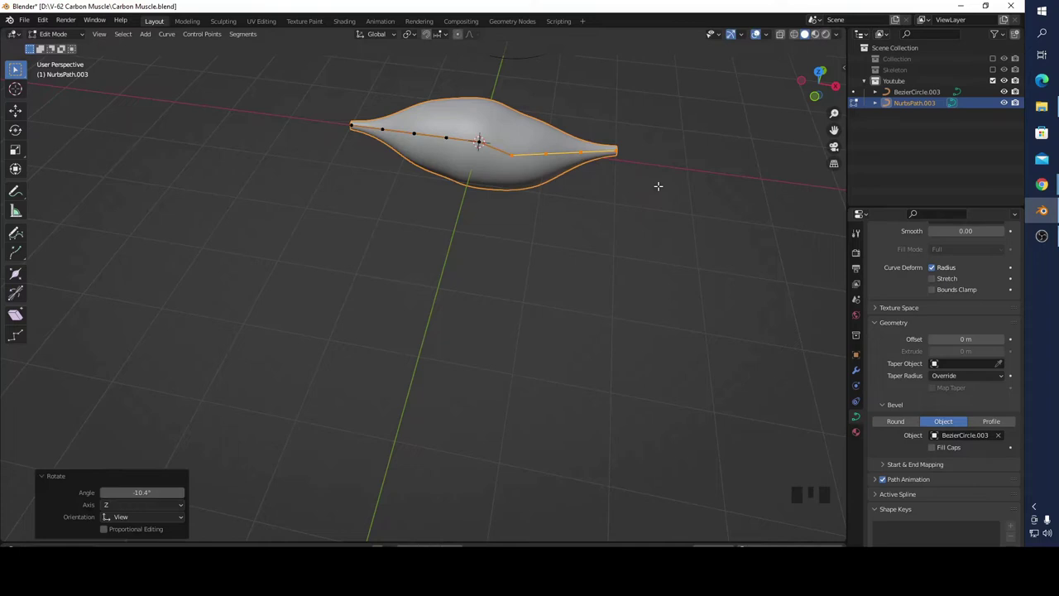
key("ctrl+z")
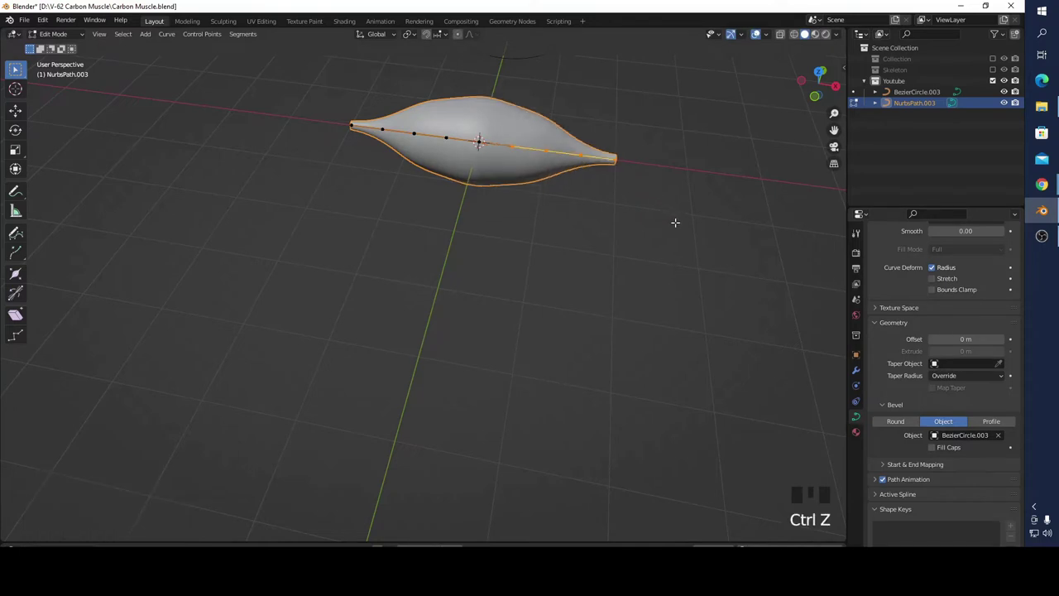
key("g")
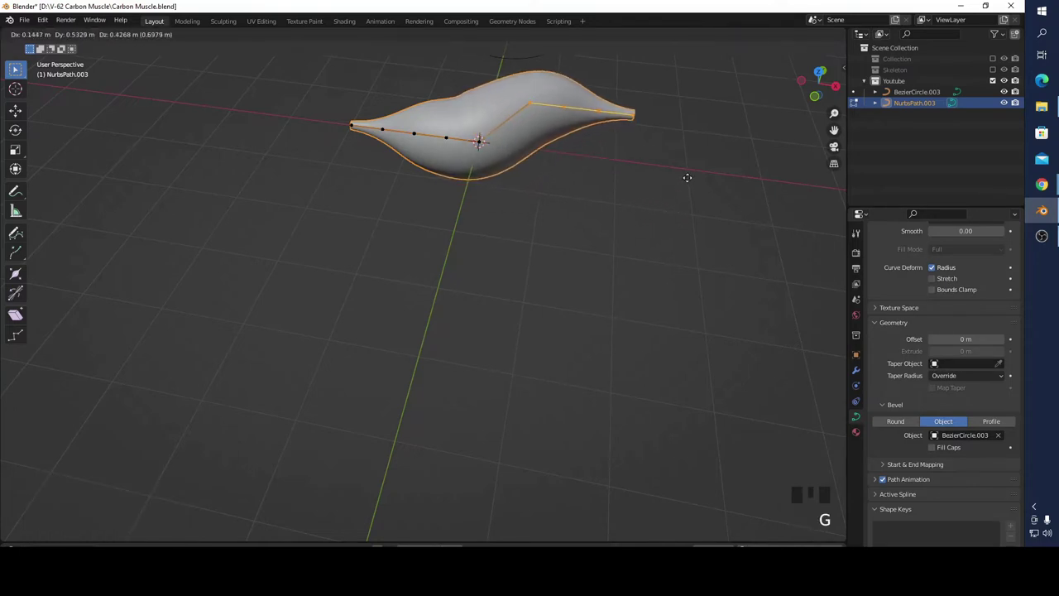
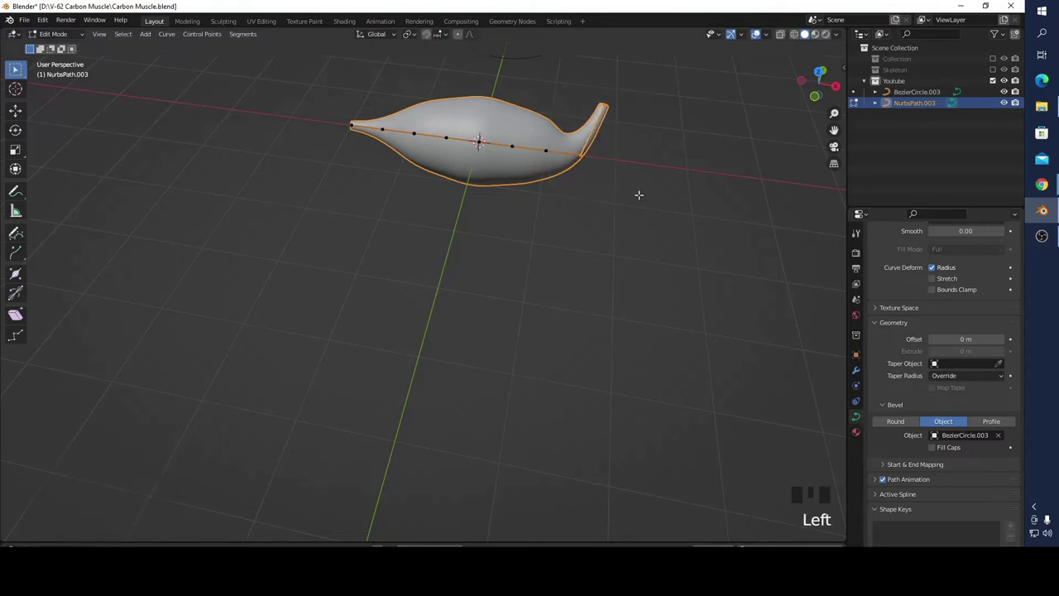
key("g")
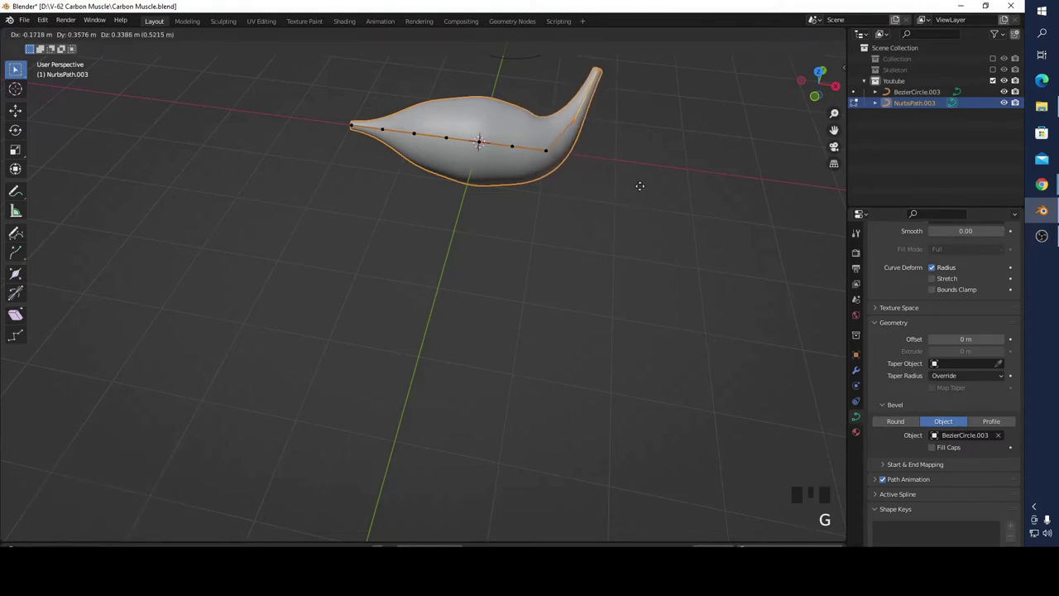
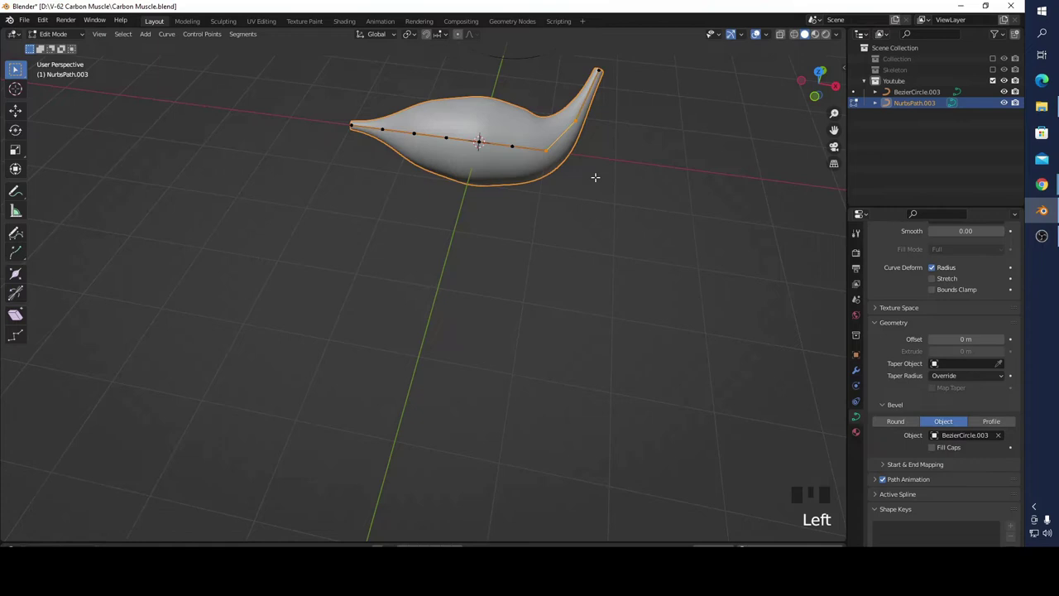
key("g")
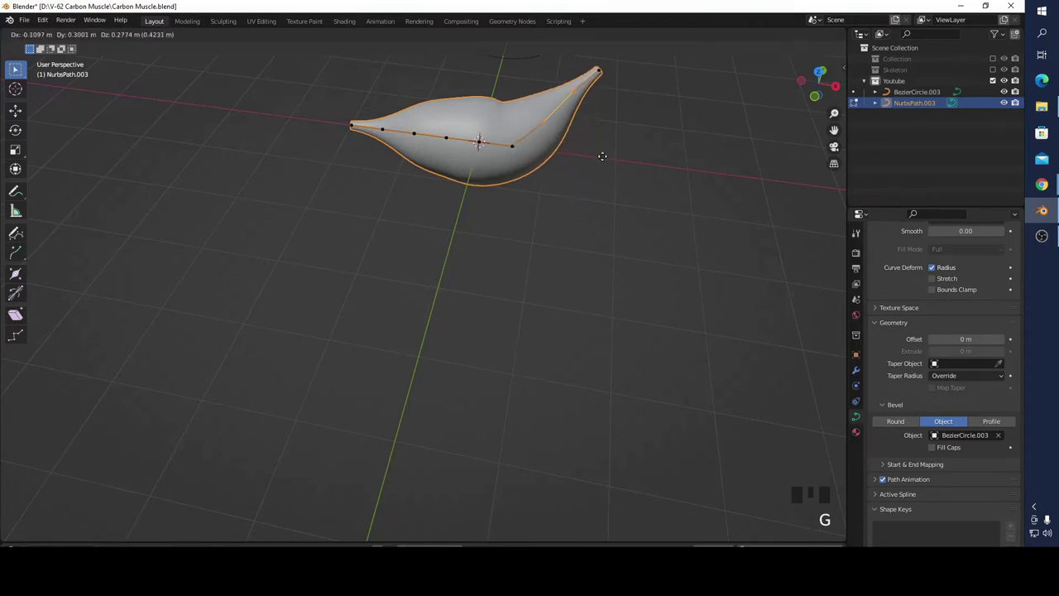
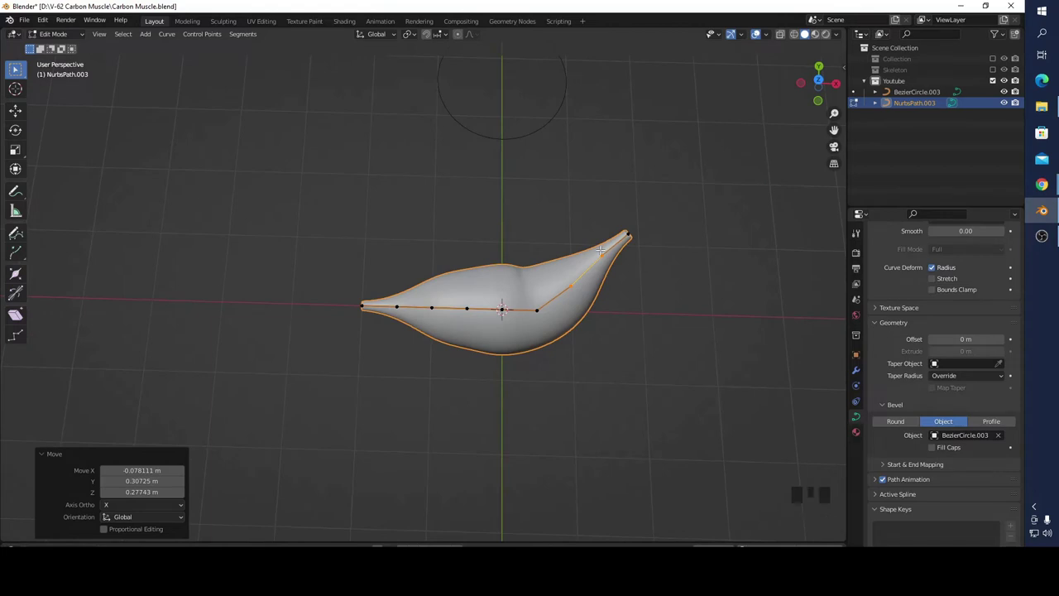
key("ctrl+z")
key("ctrl+z")
key("ctrl+z")
key("ctrl+z")
key("ctrl+z")
key("ctrl+z")
key("ctrl+z")
key("ctrl+z")
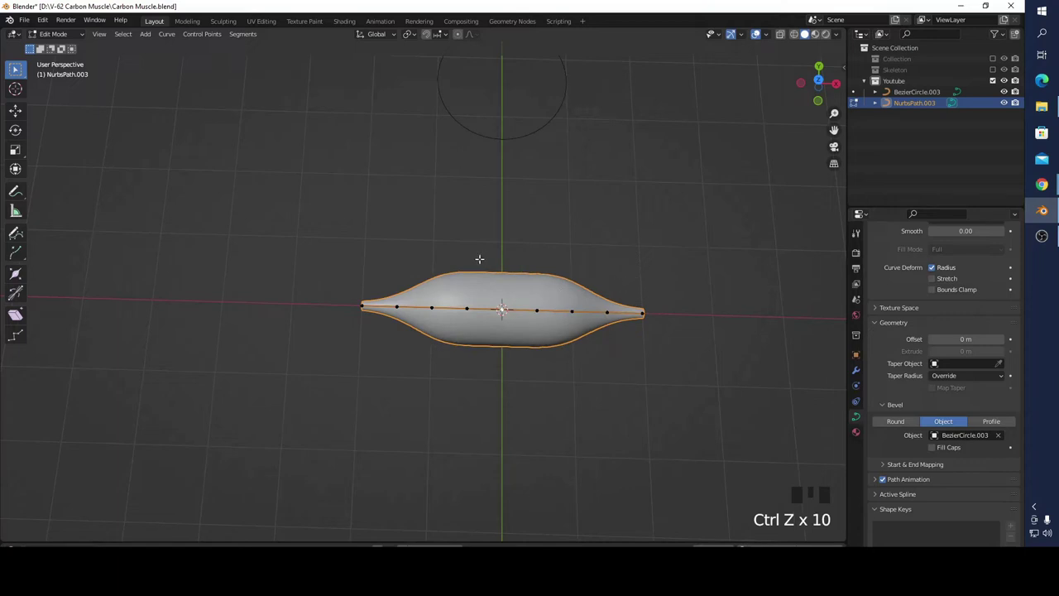
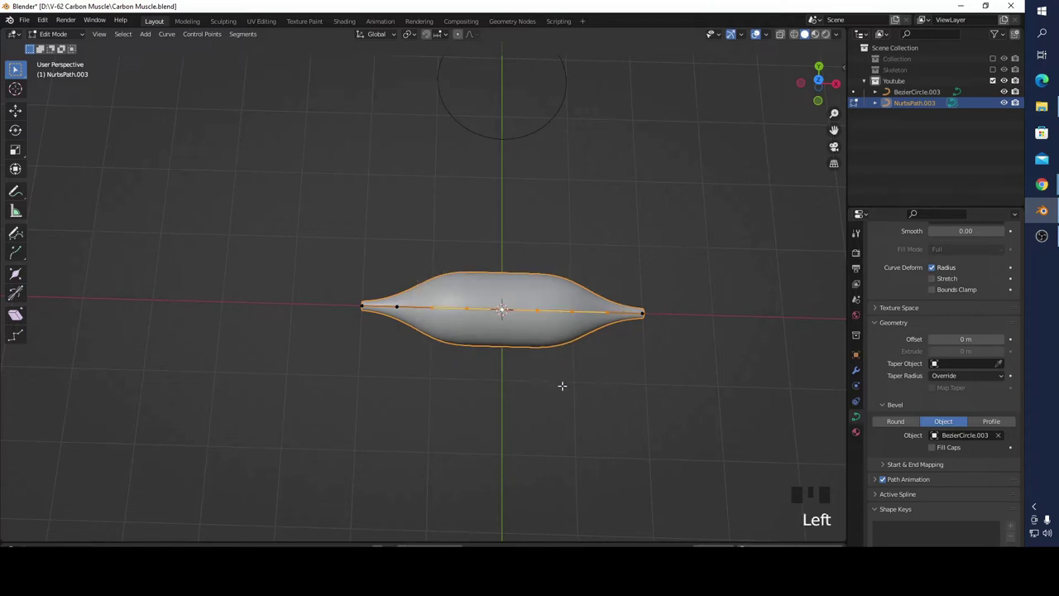
- Fatten all path points to about 1.27 and return to Object Mode
key("a")
key("alt+s")
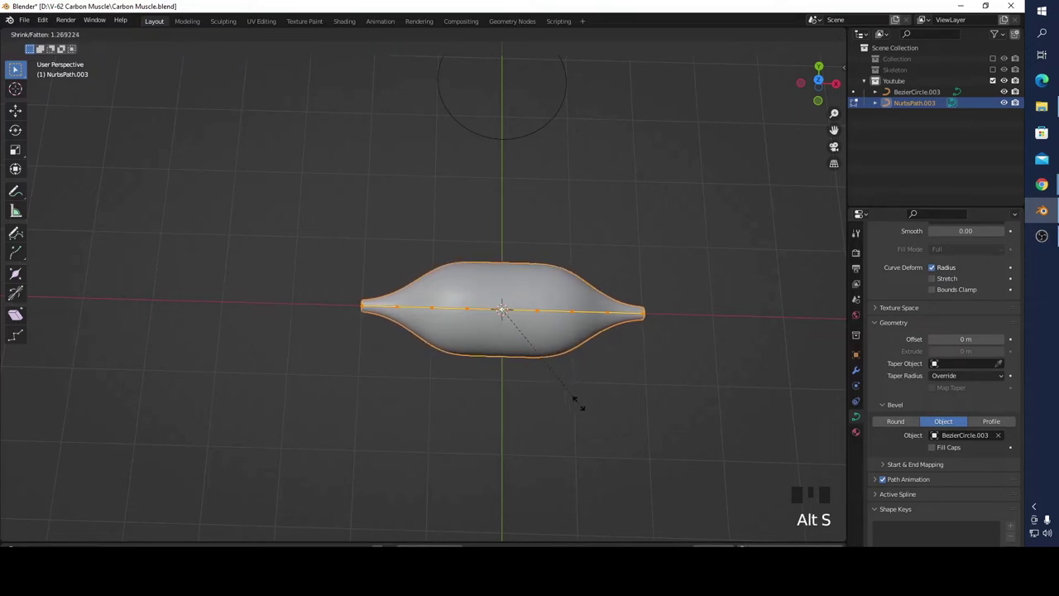
key("alt+s")
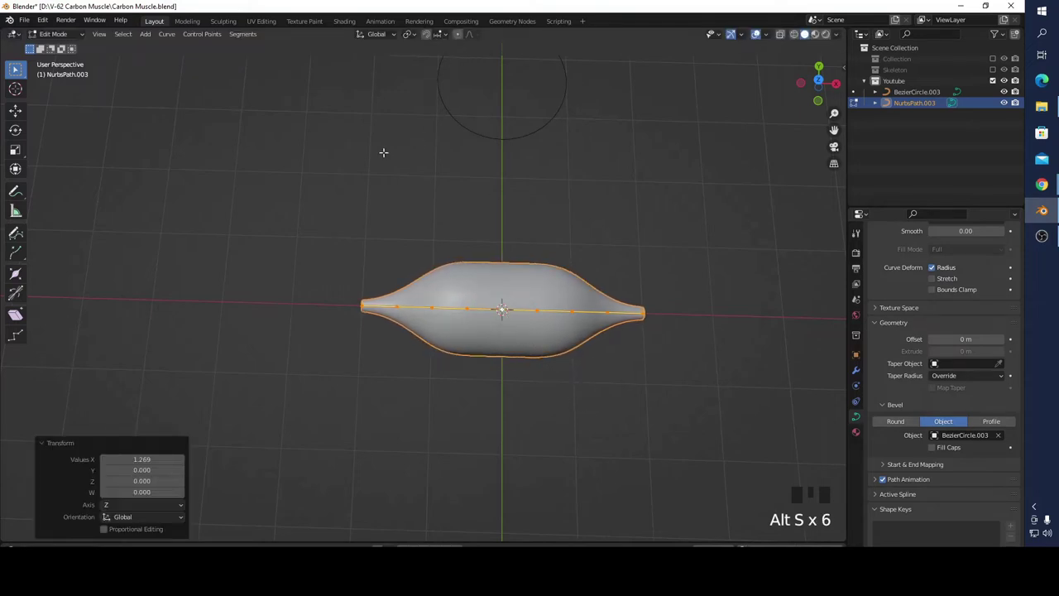
key("Tab")
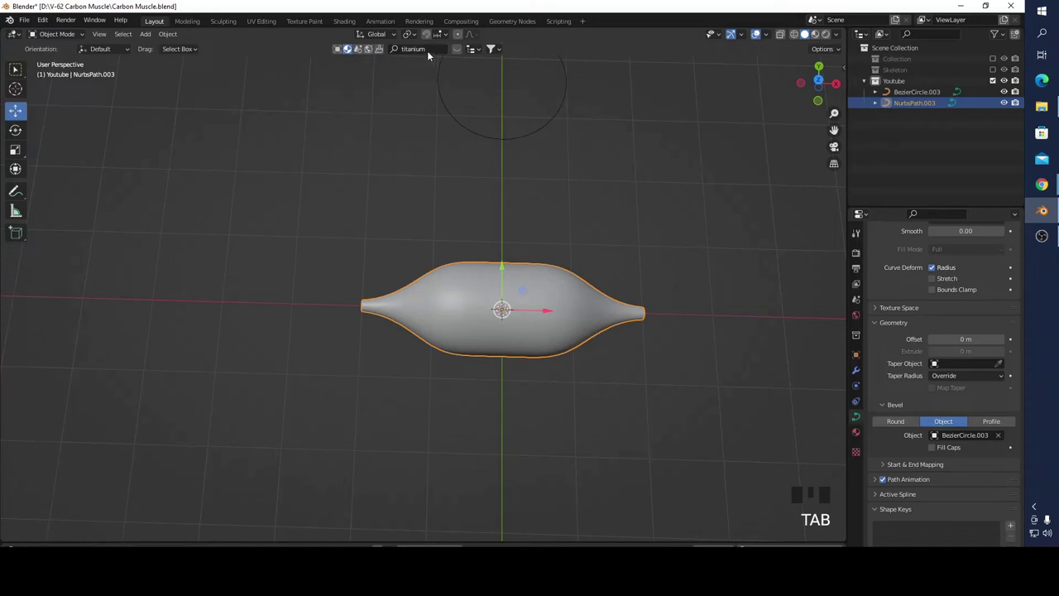
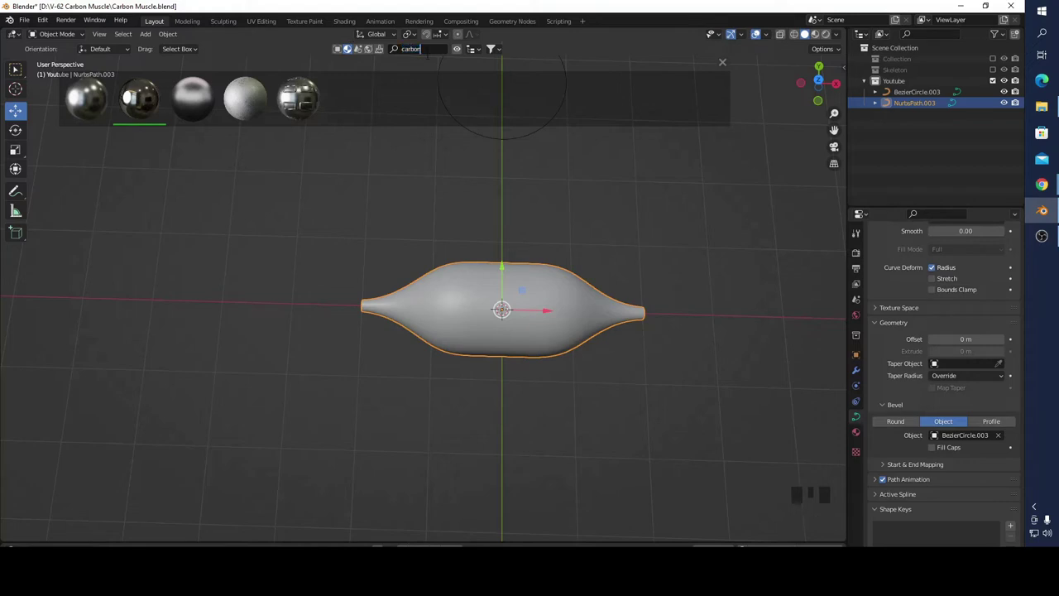
- Clear the BlenderKit search term 'carbon' and enter 'fiber' instead
key("BackSpace")
key("BackSpace")
key("BackSpace")
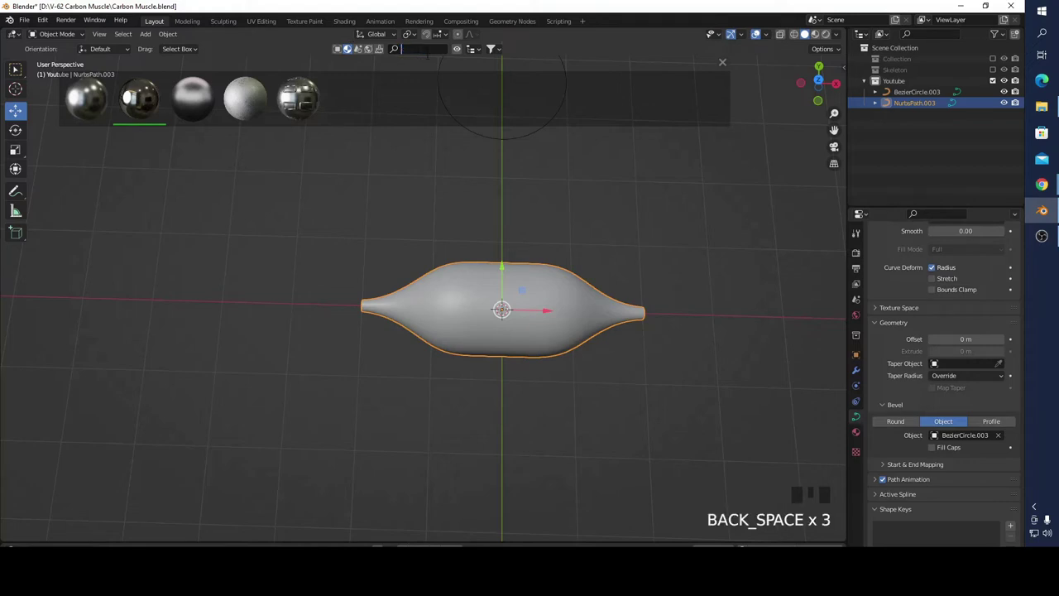
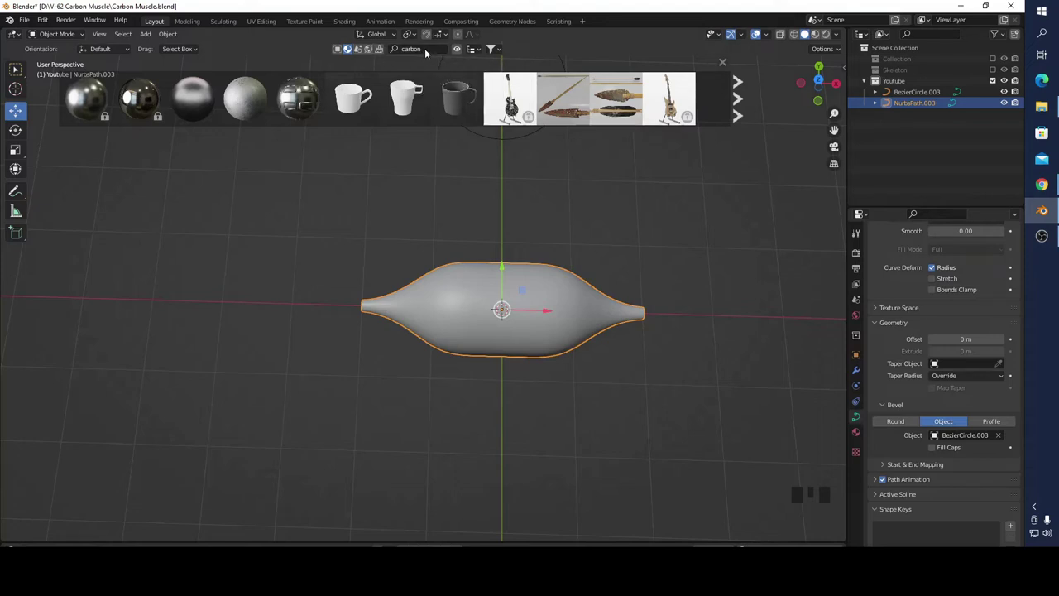
left_click_drag(432, 52, 492, 47)
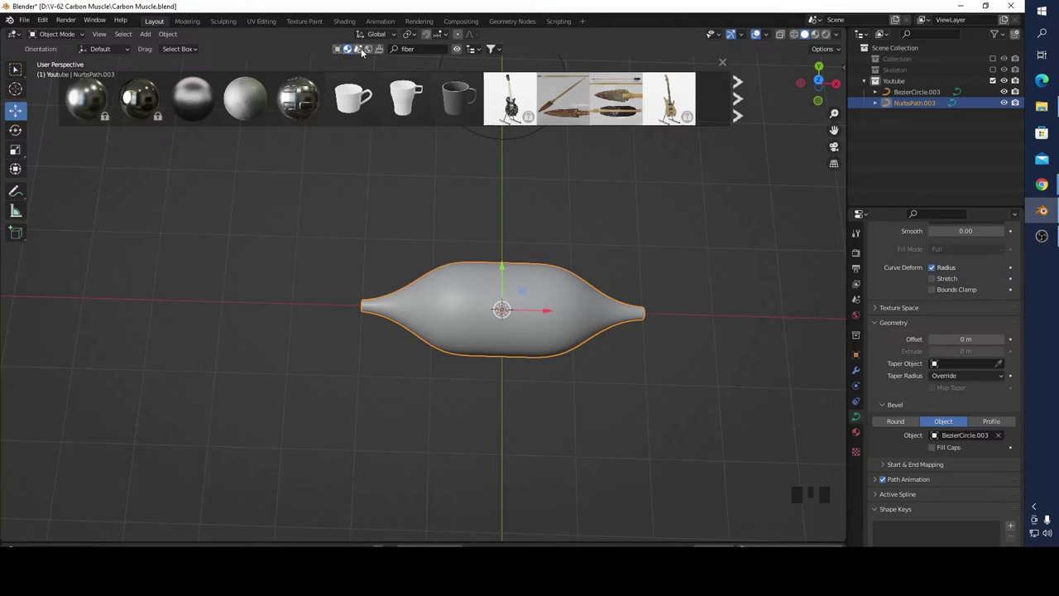
- Run the 'fiber' material search and download one of the woven fiber results
left_click_drag(437, 53, 338, 54)
left_click(339, 53)
left_click(353, 53)
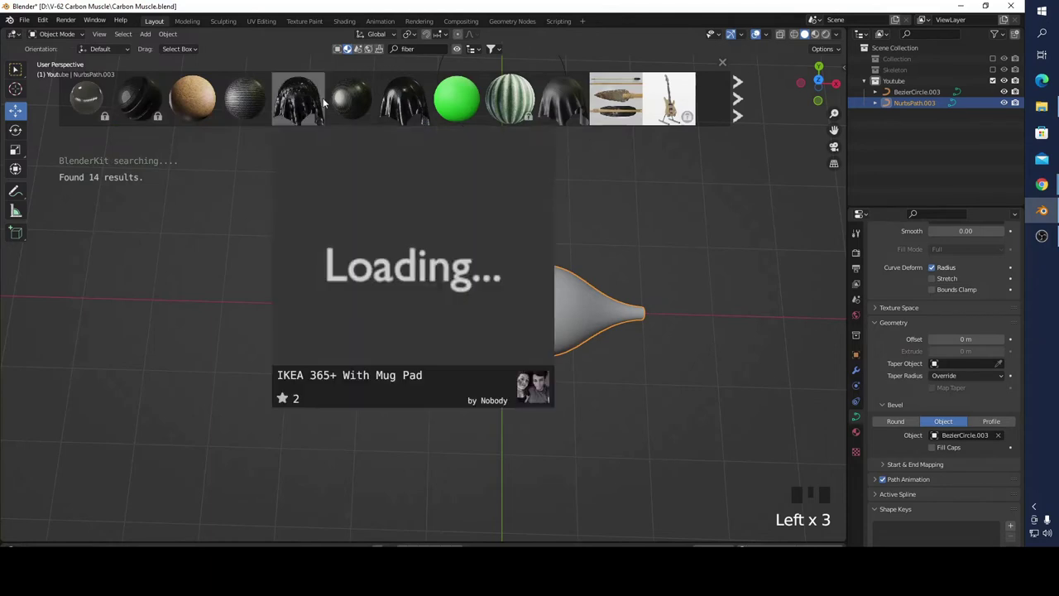
scroll("up", 3)
left_click_drag(670, 172, 815, 40)
left_click(815, 40)
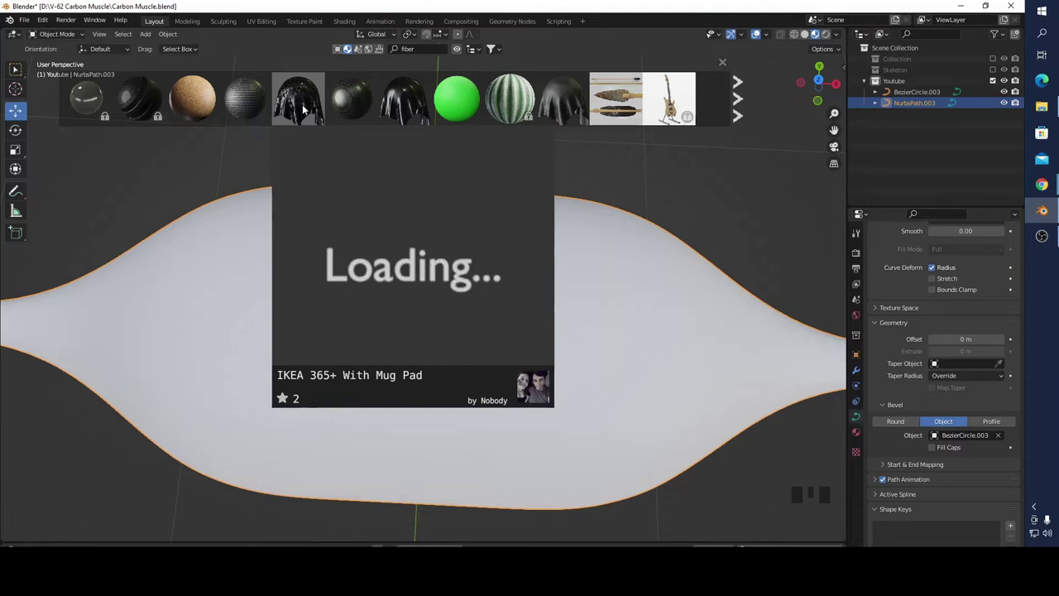
- Browse the results and drop another fiber material onto the muscle
scroll("down", 3)
scroll("up", 3)
scroll("up", 3)
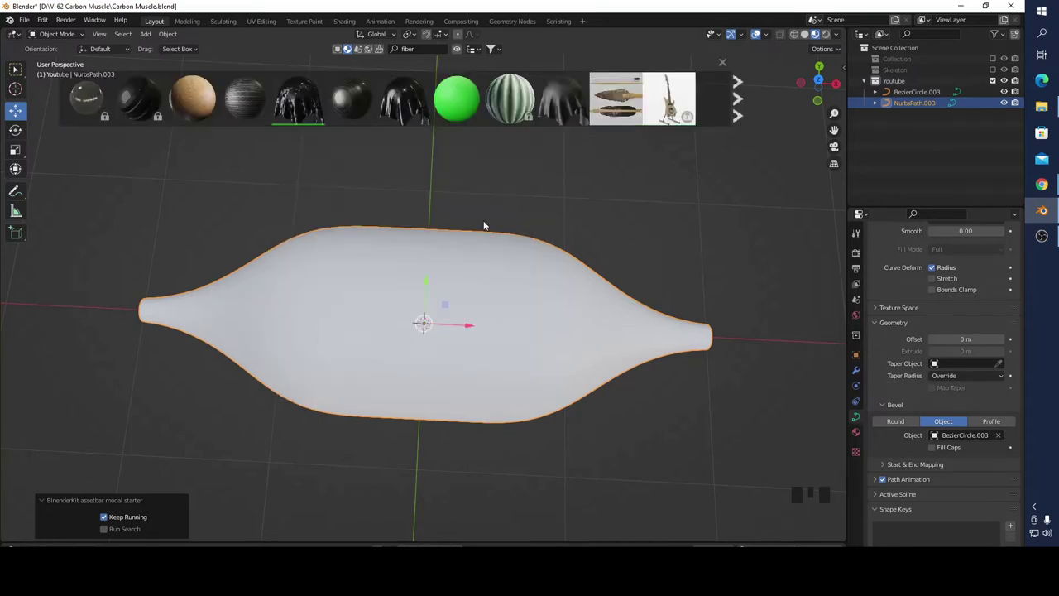
scroll("up", 3)
scroll("down", 3)
left_click_drag(480, 225, 408, 102)
scroll("down", 3)
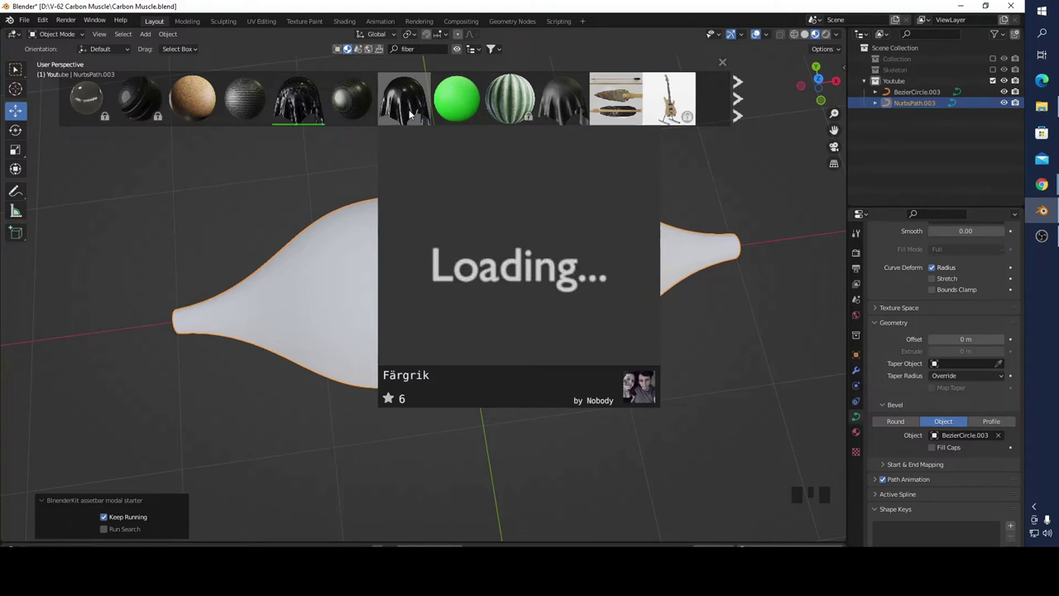
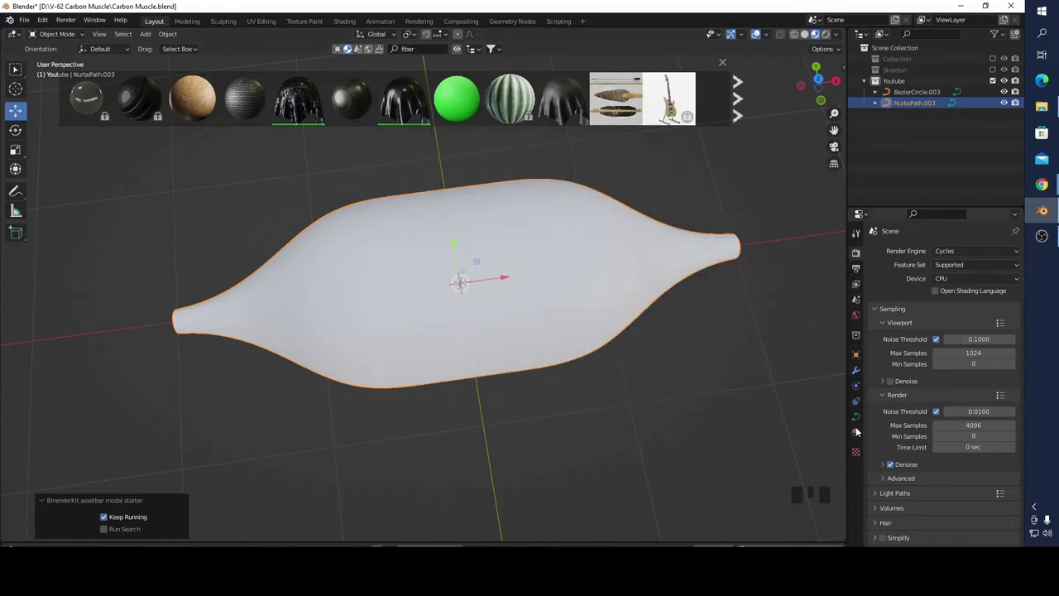
- Assign the Carbon Fiber material to the spindle from the material list
left_click(863, 431)
left_click_drag(890, 301, 436, 255)
left_click_drag(443, 246, 888, 302)
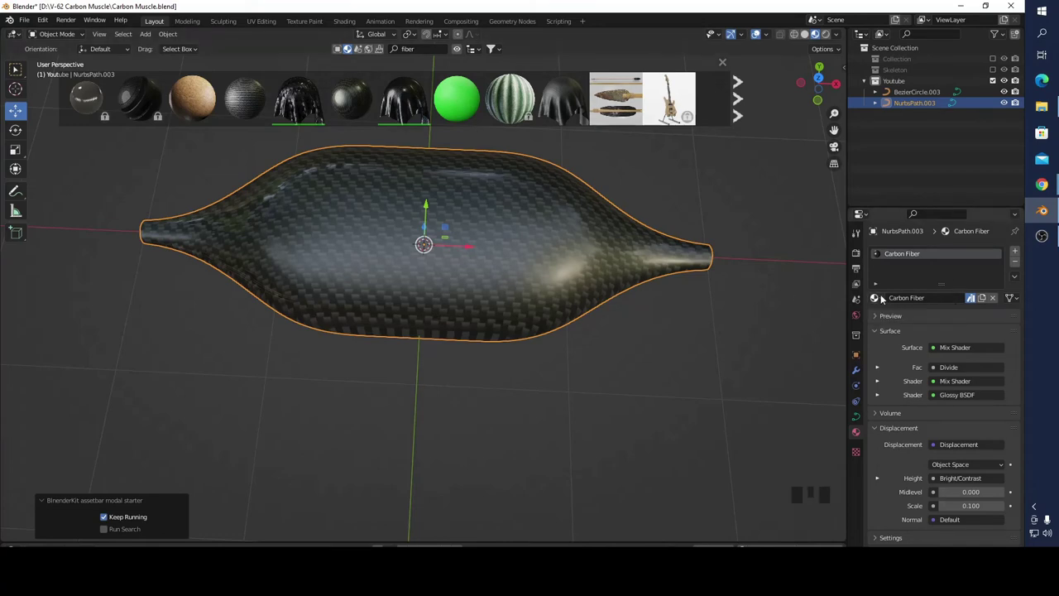
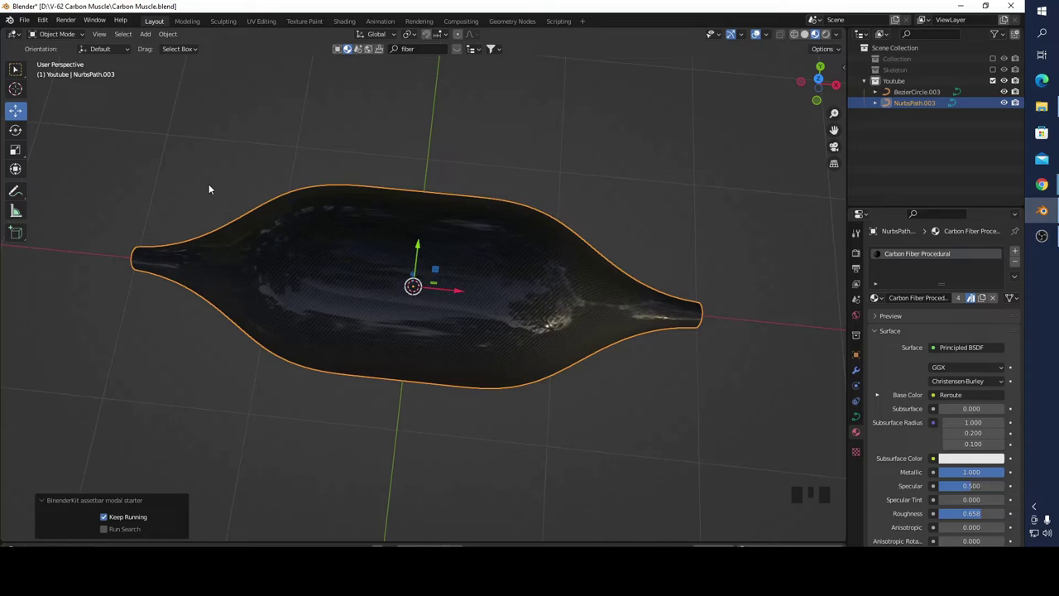
- Add a UV sphere and move it about 3.2 m along X beside the muscle tip
left_click_drag(151, 38, 555, 246)
scroll("down", 3)
left_click_drag(543, 230, 480, 234)
left_click(479, 233)
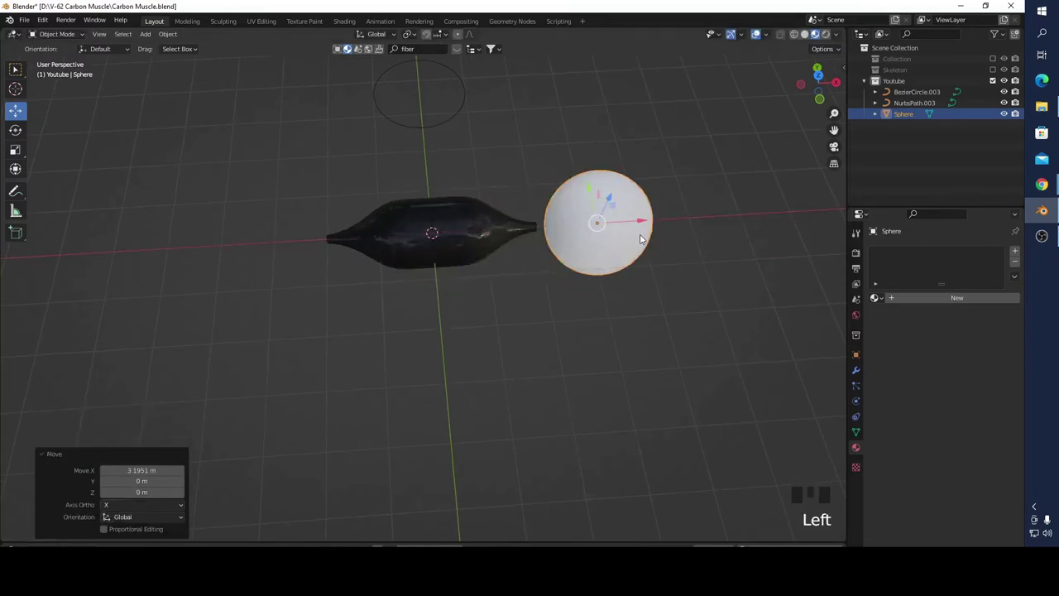
- Switch to solid shading and orbit in toward the sphere at the muscle's end
left_click_drag(607, 191, 585, 210)
scroll("up", 3)
left_click(815, 38)
left_click_drag(635, 134, 591, 241)
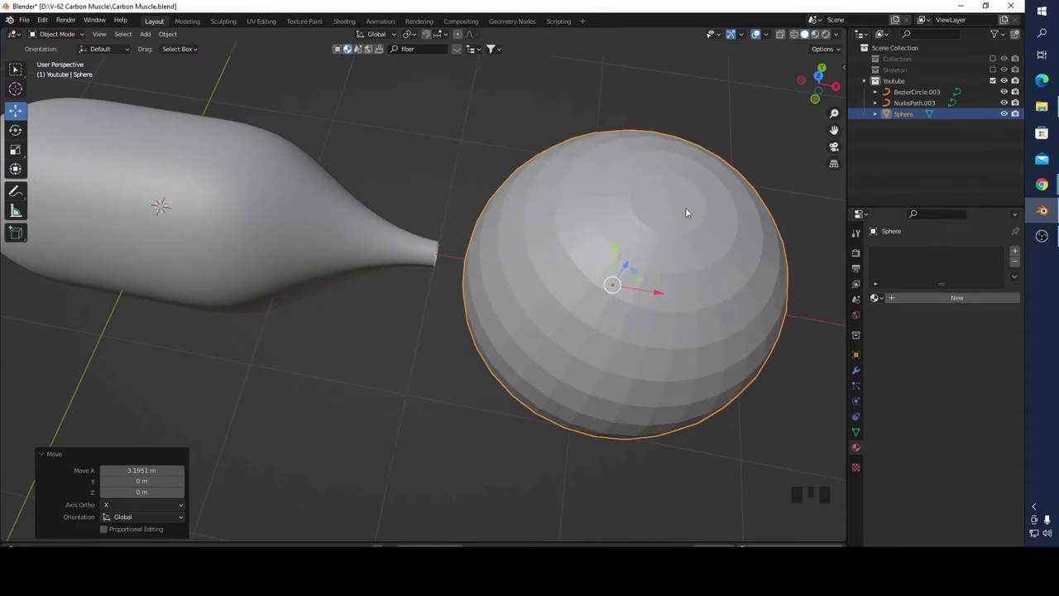
- Enter Edit Mode on the sphere and view it from top and bottom to select the pole faces
key("Tab")
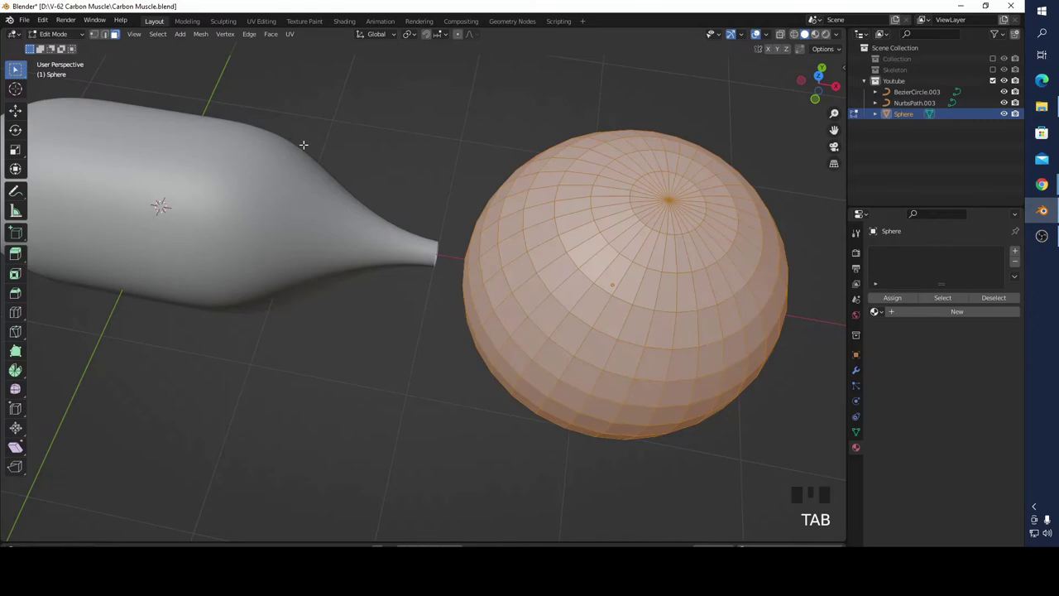
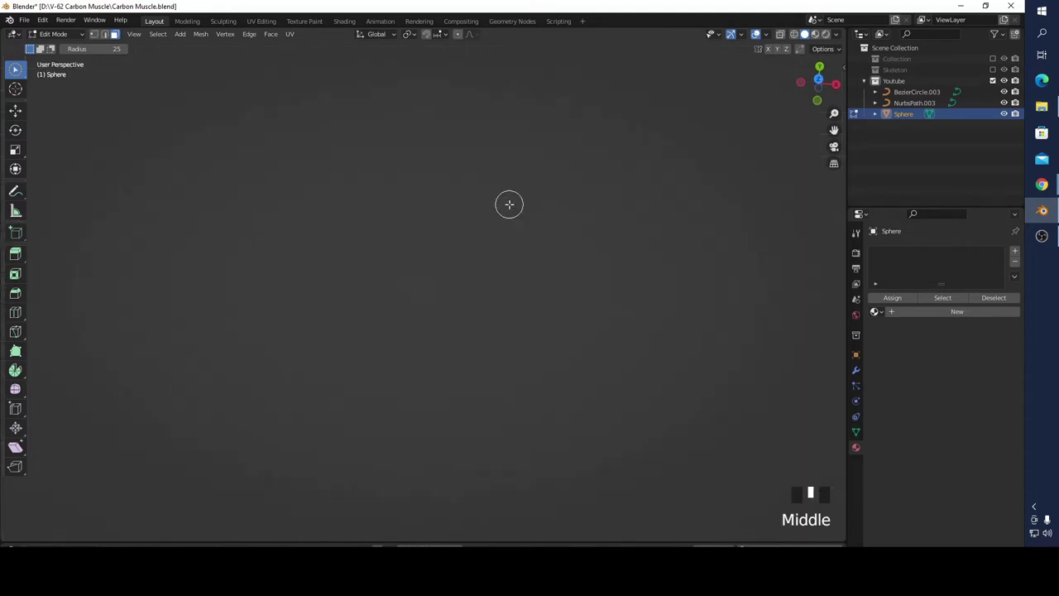
scroll("down", 3)
left_click(823, 81)
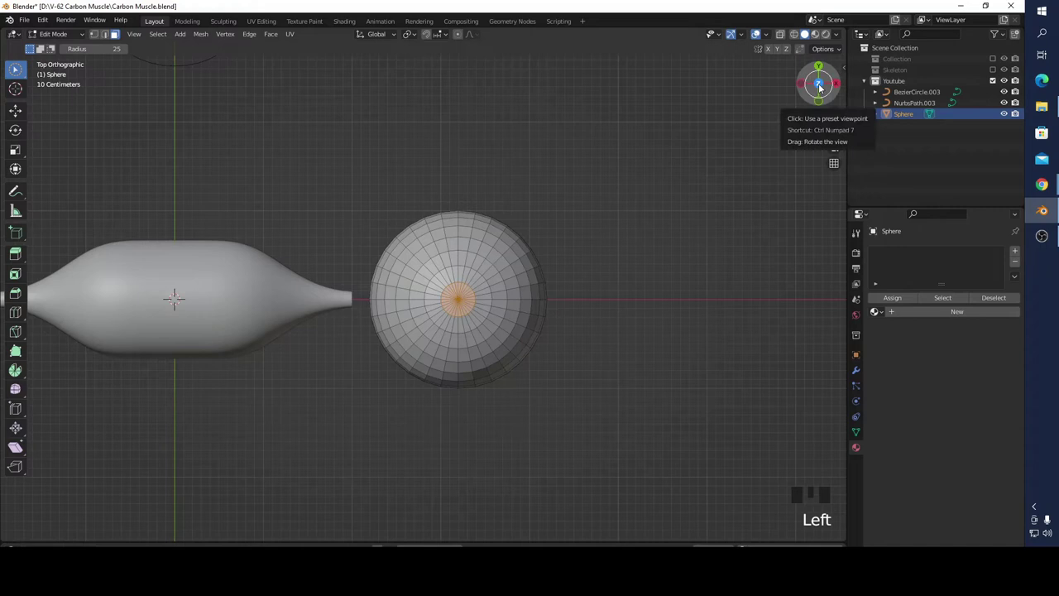
left_click(827, 87)
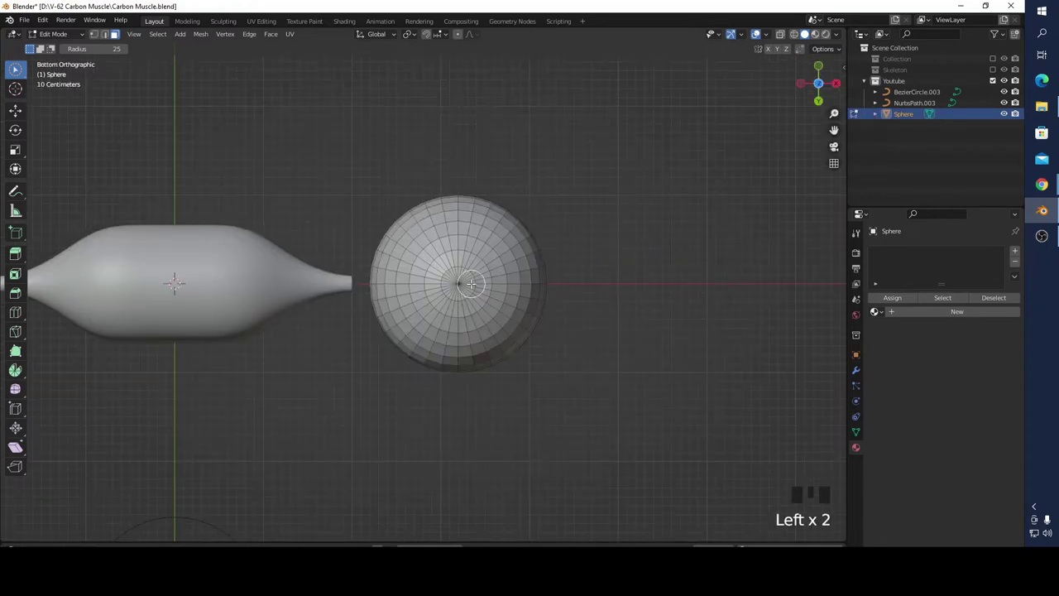
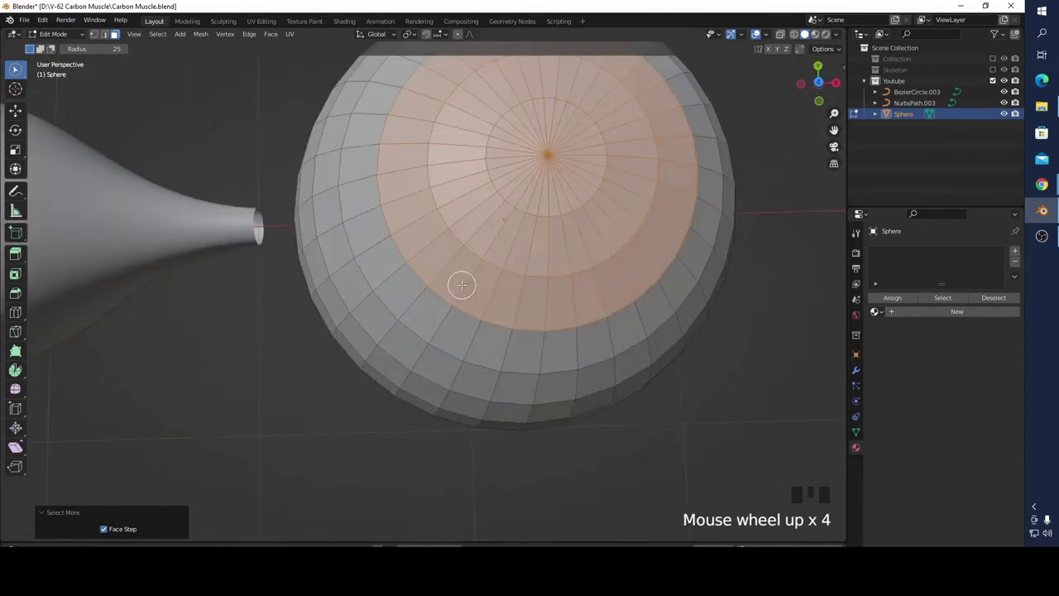
scroll("down", 3)
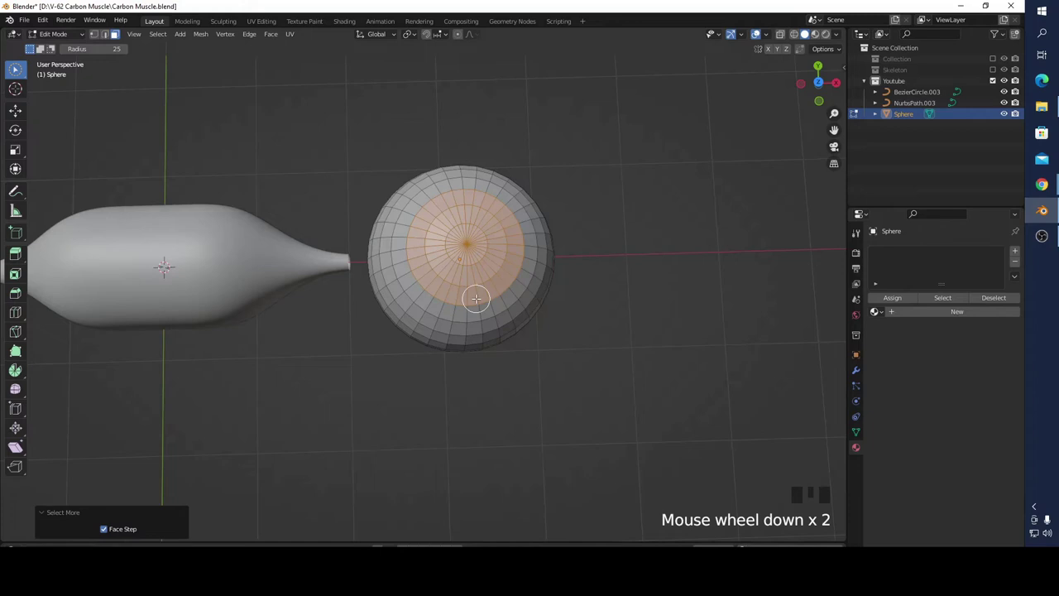
- Delete the selected pole faces to open a hole in the sphere, dismissing the empty favourites list
key("x")
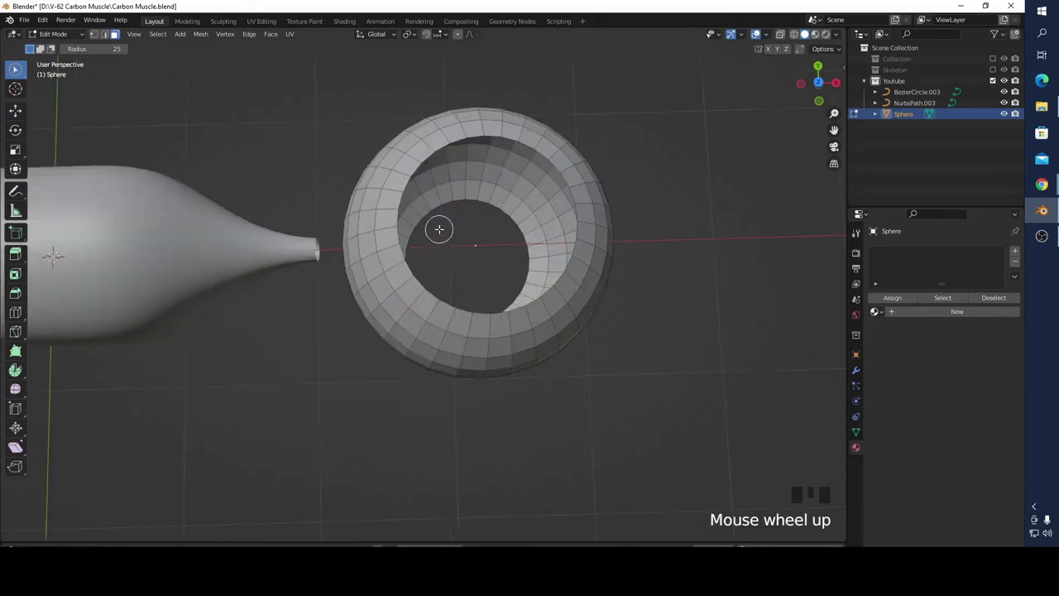
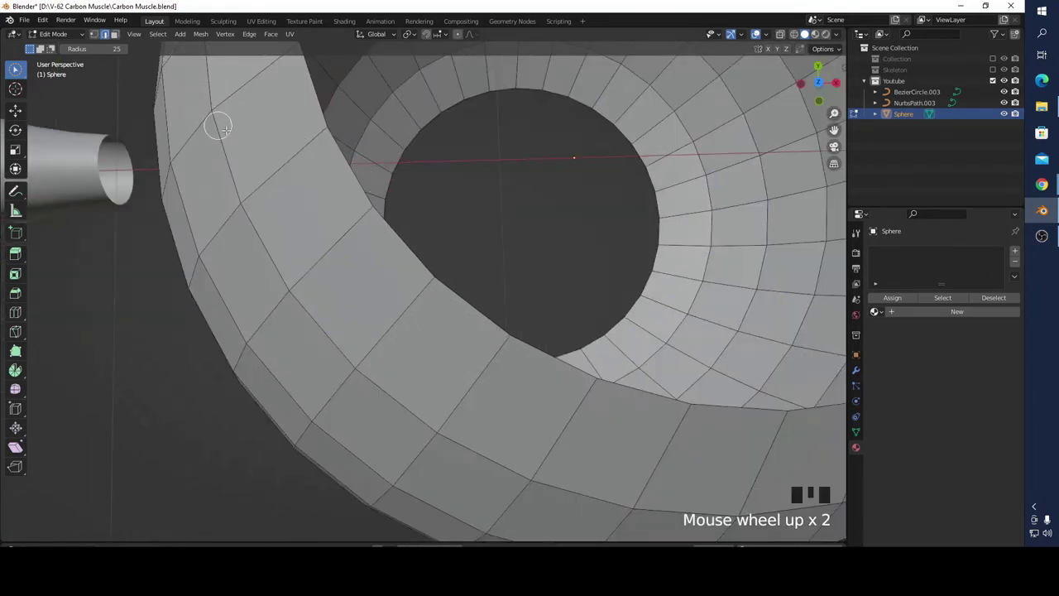
scroll("up", 3)
key("q")
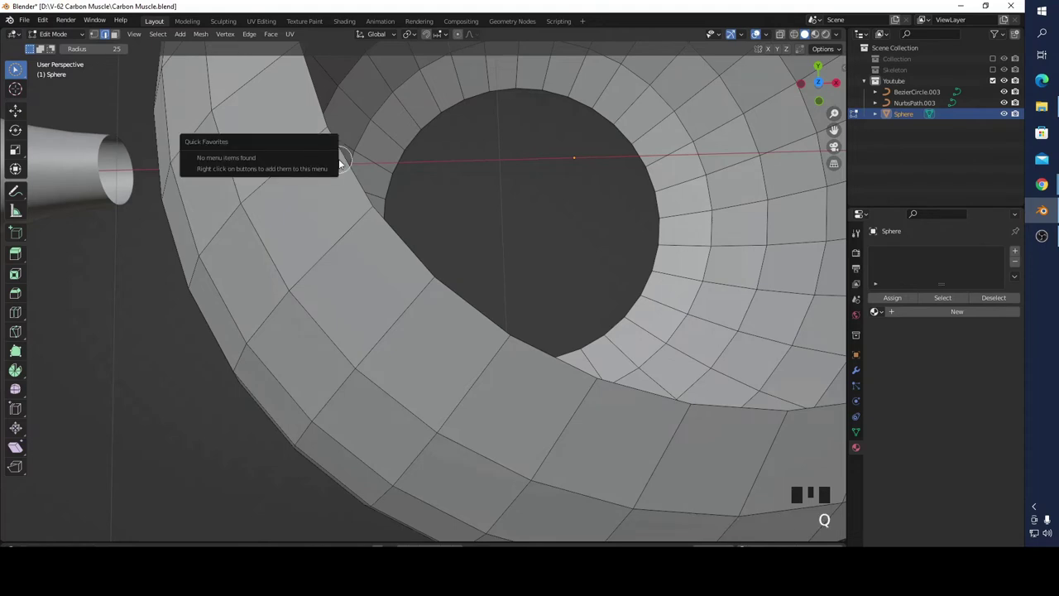
key("w")
key("w")
key("w")
key("w")
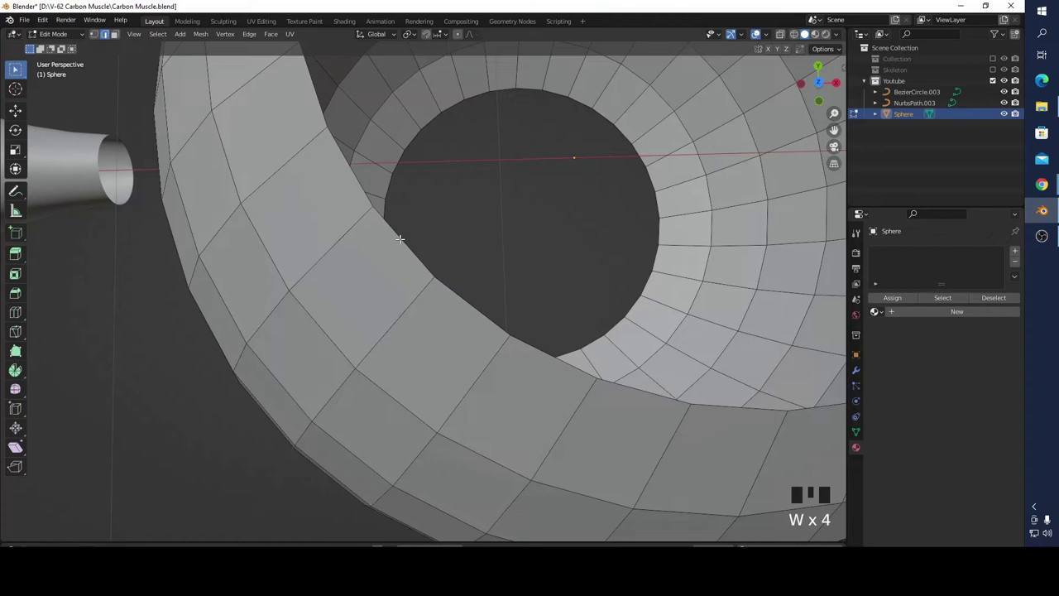
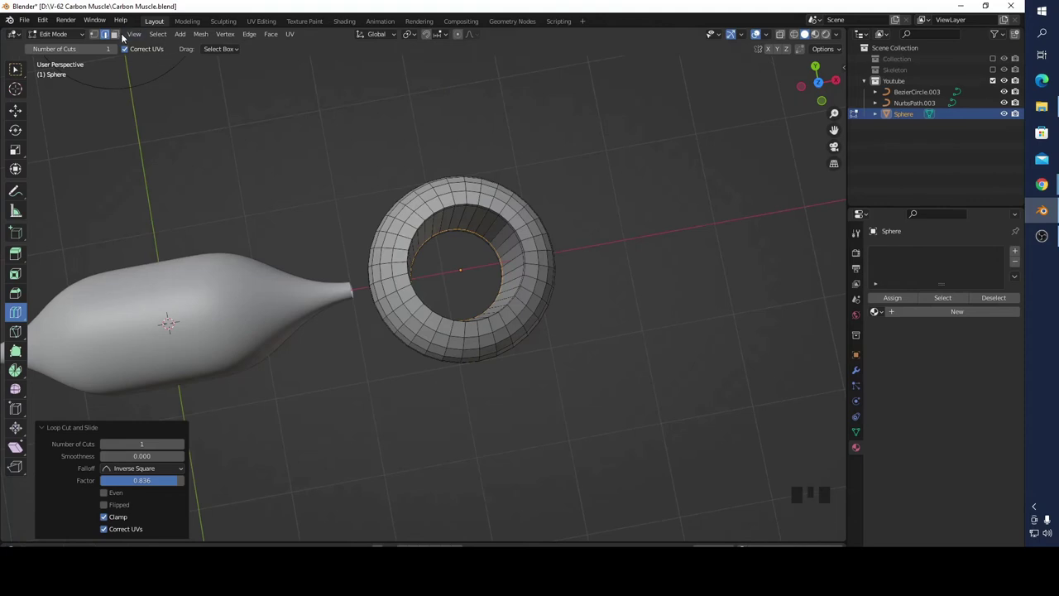
- Add a cylinder at the origin and start rotating it about 55° onto the spindle
left_click_drag(68, 34, 368, 205)
scroll("down", 3)
left_click_drag(244, 171, 23, 135)
- Turn the cylinder 90°, shrink it, slide it about 2.09 m along X and thicken it into a collar
left_click_drag(23, 135, 290, 169)
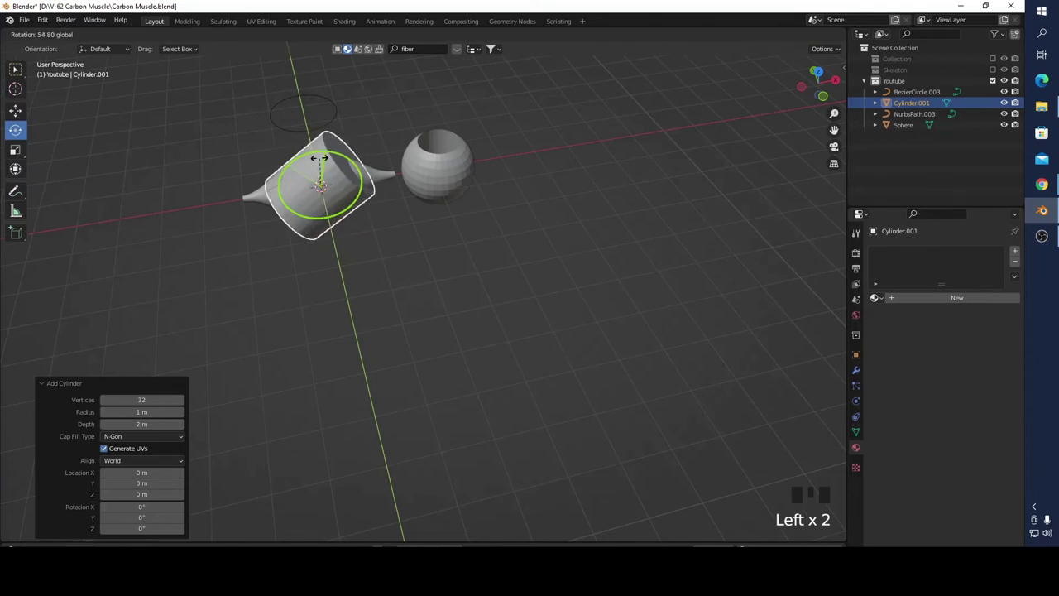
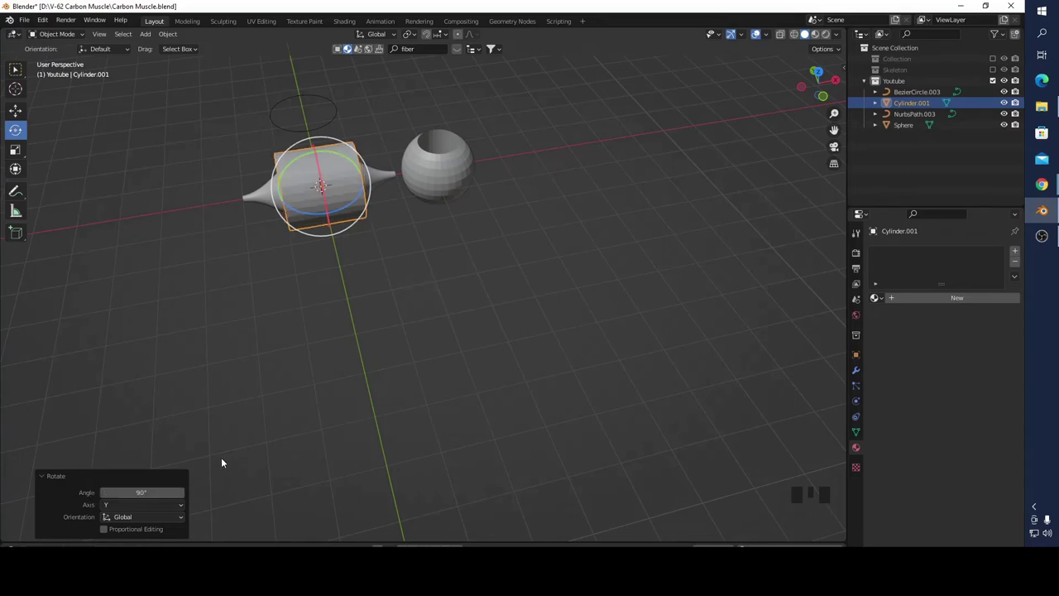
key("s")
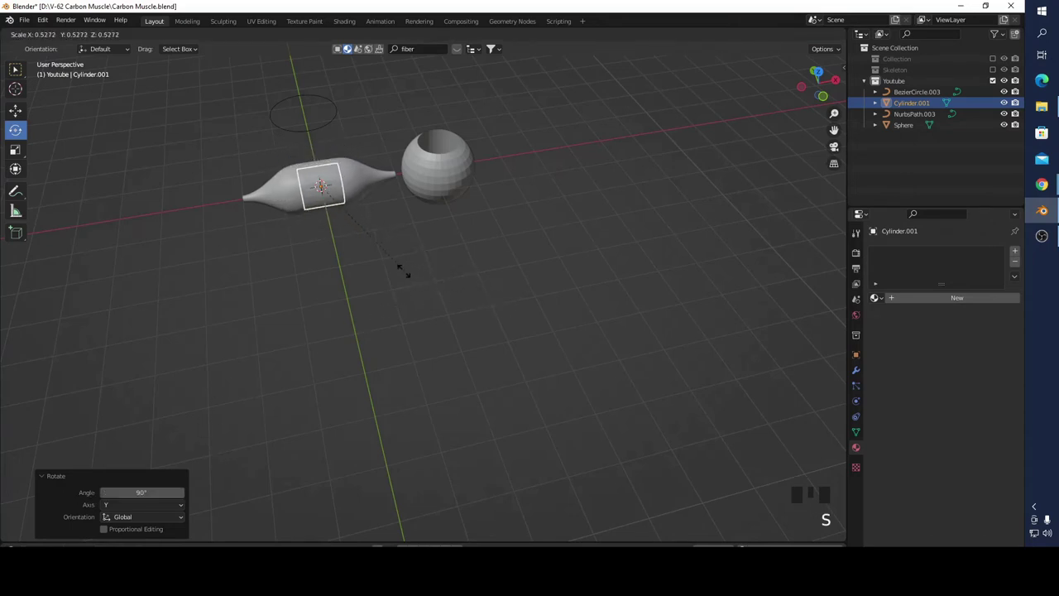
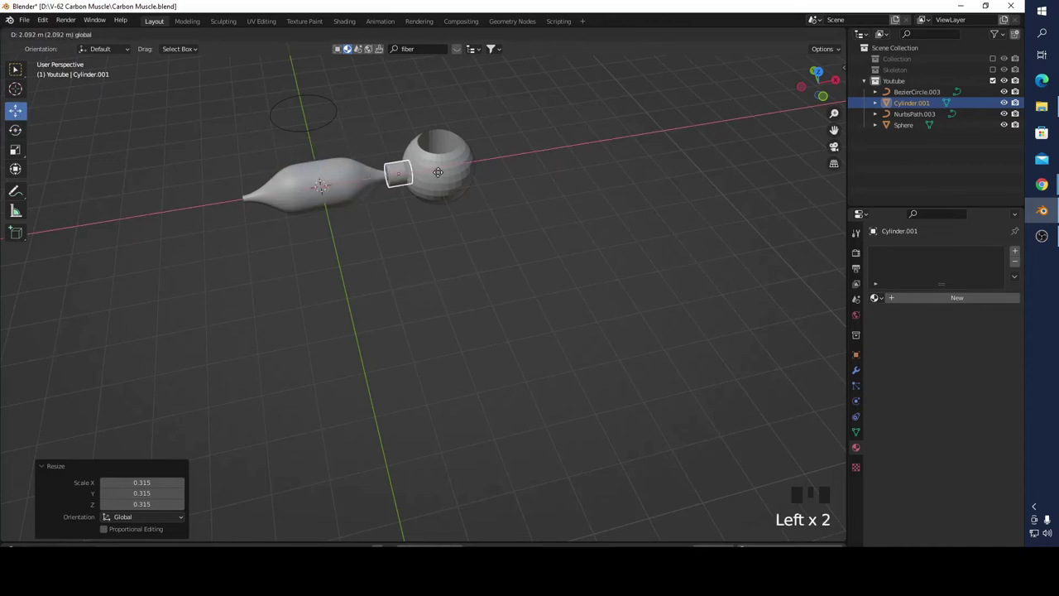
key("s")
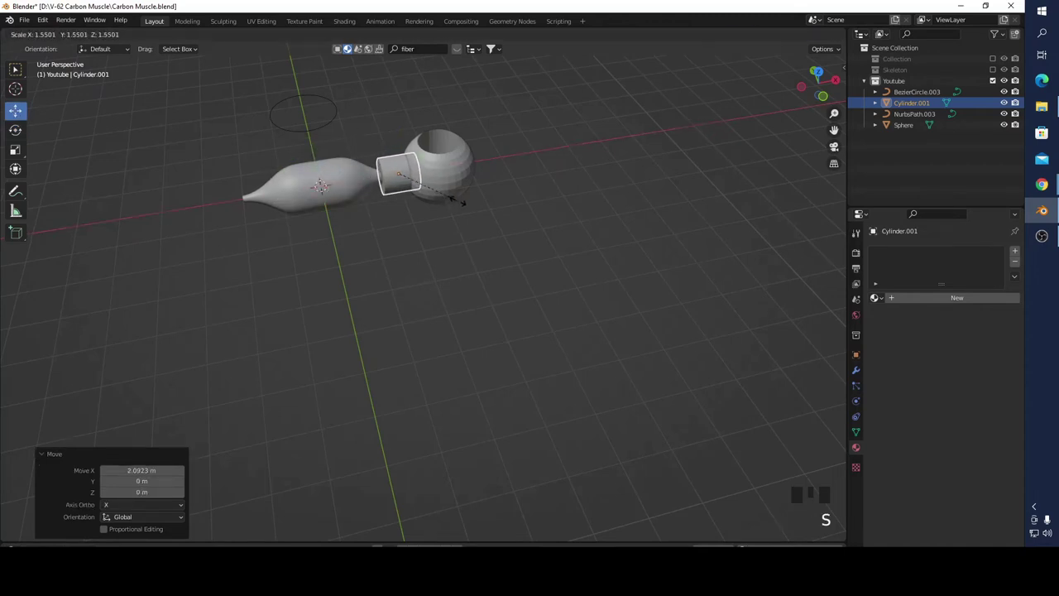
left_click_drag(495, 223, 488, 235)
- Select the sphere and collar together and shrink them, then zoom in on the joint
left_click(488, 235)
left_click(378, 119)
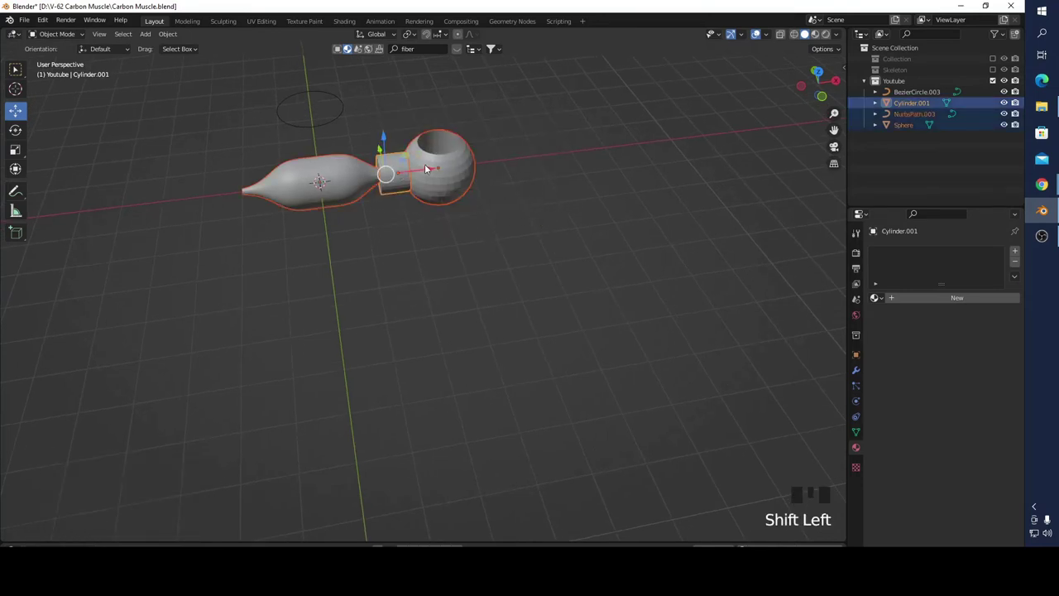
left_click(411, 181)
left_click(437, 184)
left_click(418, 174)
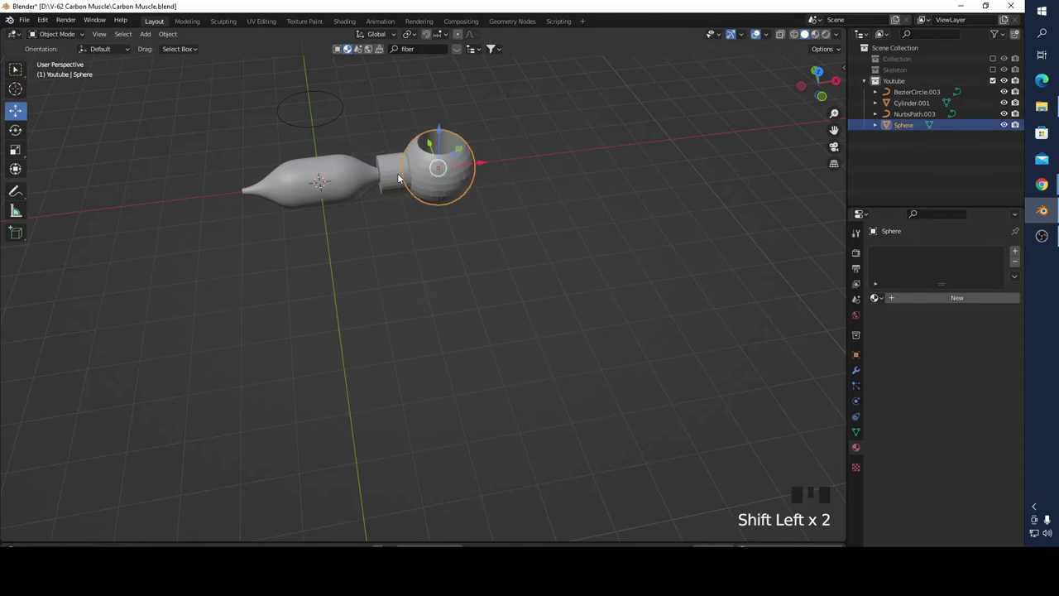
left_click(396, 179)
key("s")
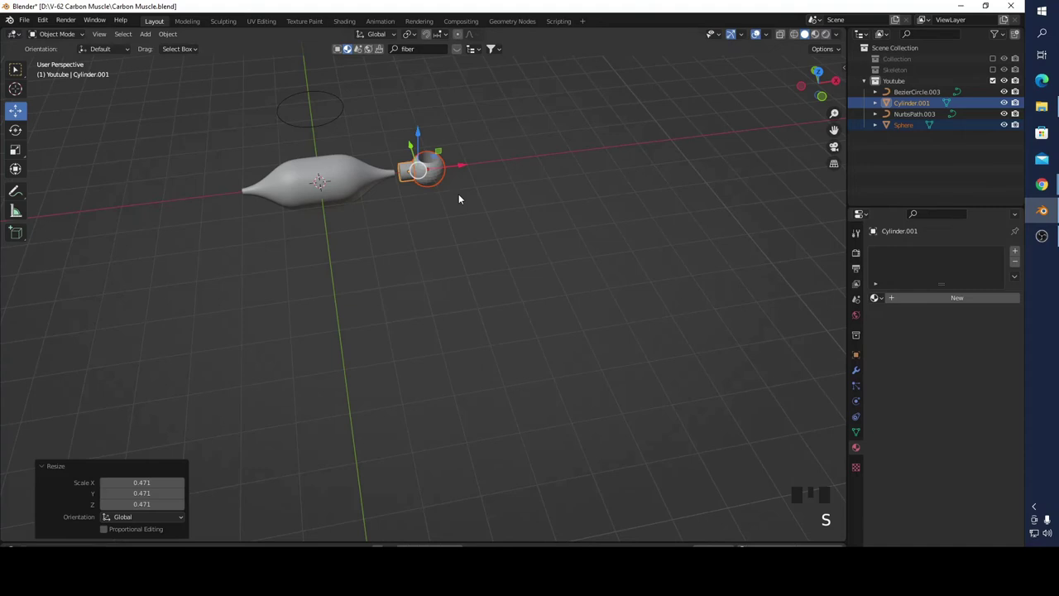
scroll("up", 3)
left_click_drag(504, 150, 417, 349)
scroll("up", 3)
- Delete the cylinder collar and bring up the world settings
left_click(255, 445)
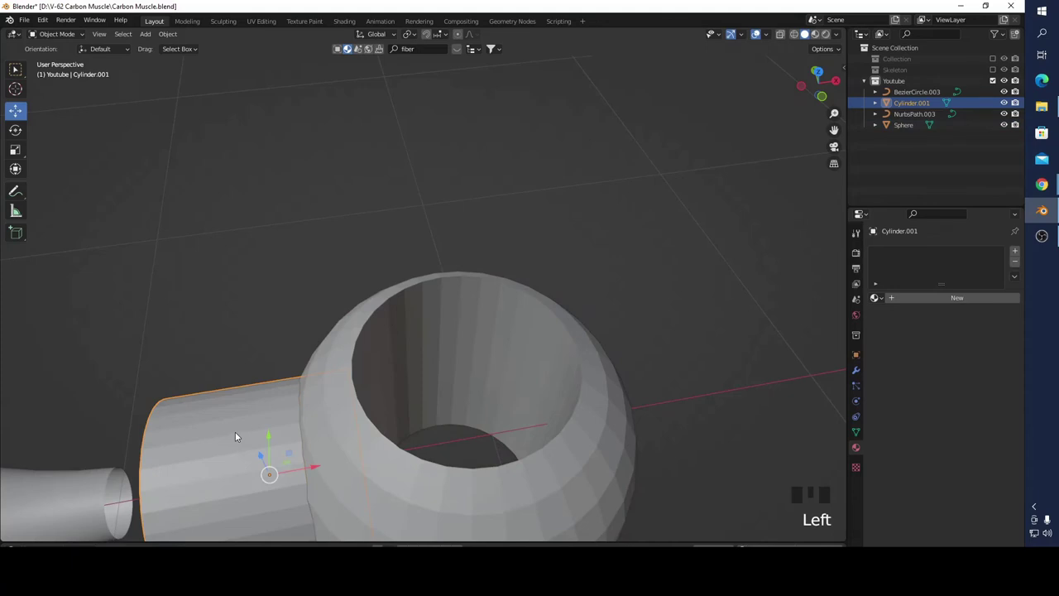
key("x")
left_click_drag(428, 403, 1007, 103)
left_click(1008, 103)
left_click(1002, 91)
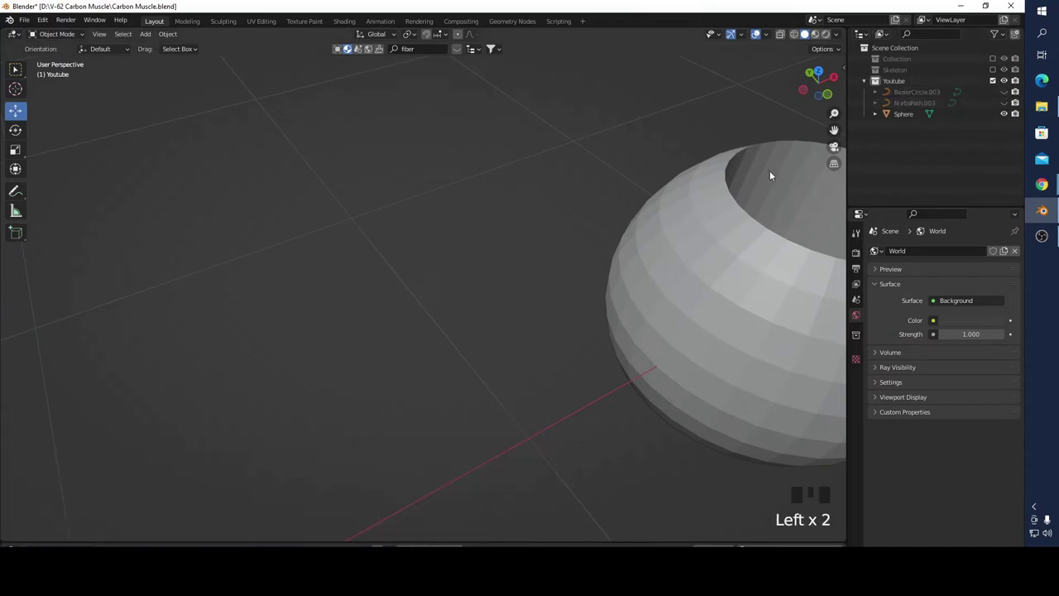
scroll("down", 3)
- Hide the tube and curve objects, frame the sphere alone and select it for editing
left_click_drag(508, 339, 816, 98)
left_click(815, 98)
scroll("up", 3)
left_click_drag(577, 134, 533, 300)
scroll("up", 3)
left_click_drag(530, 286, 385, 364)
key("Tab")
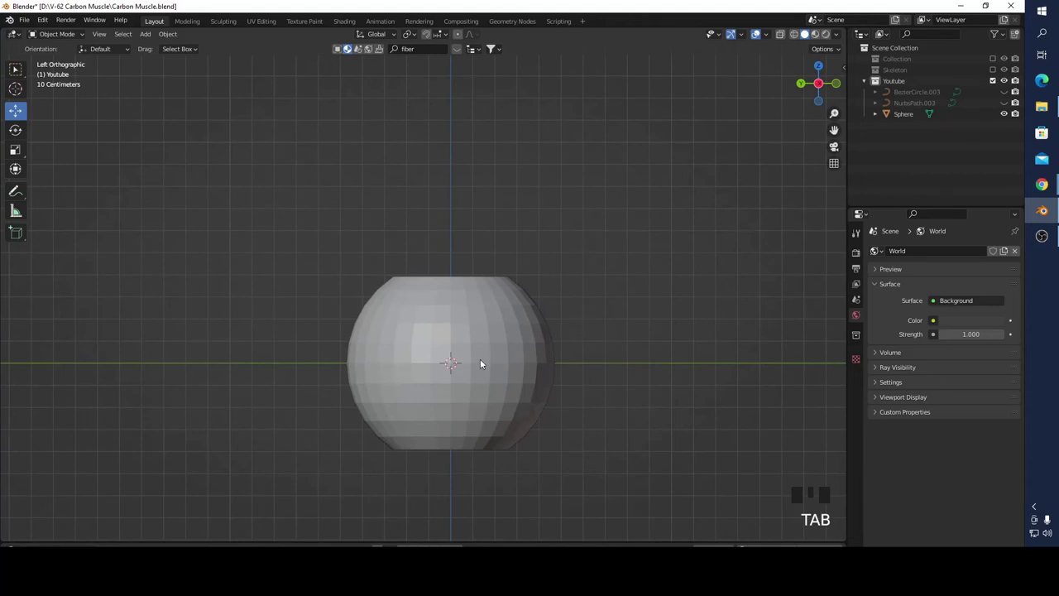
left_click(430, 364)
- Extrude a side opening of the sphere about 0.55 m along X into a neck and flatten its end to 0 on X
key("Tab")
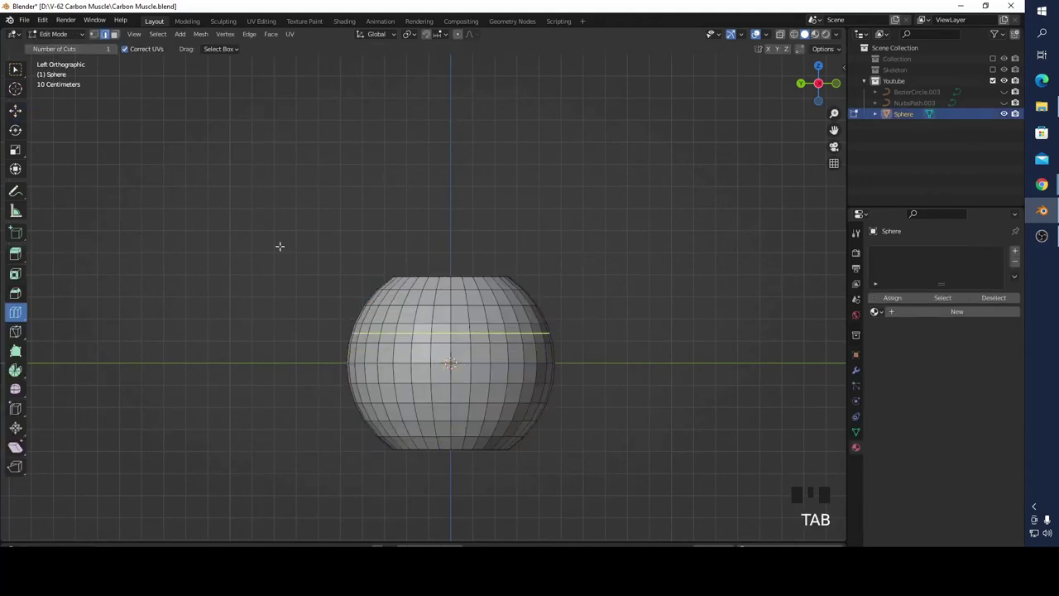
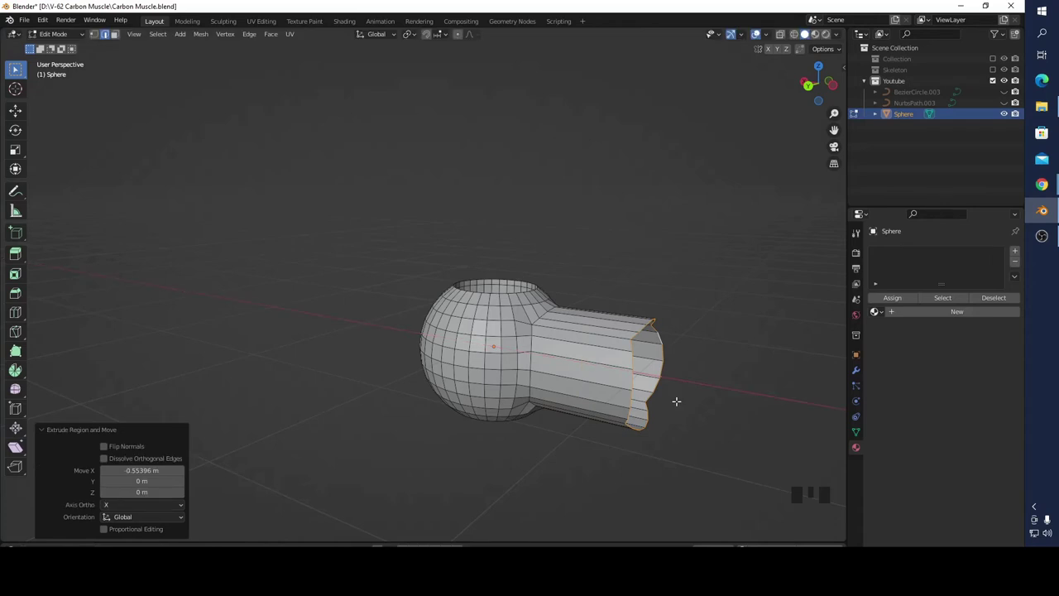
key("s")
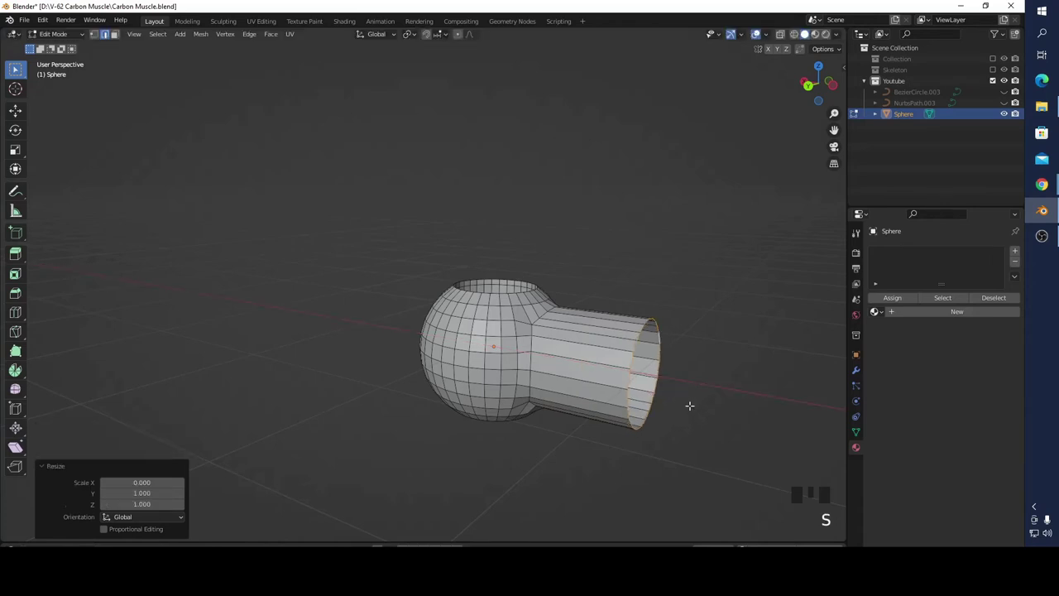
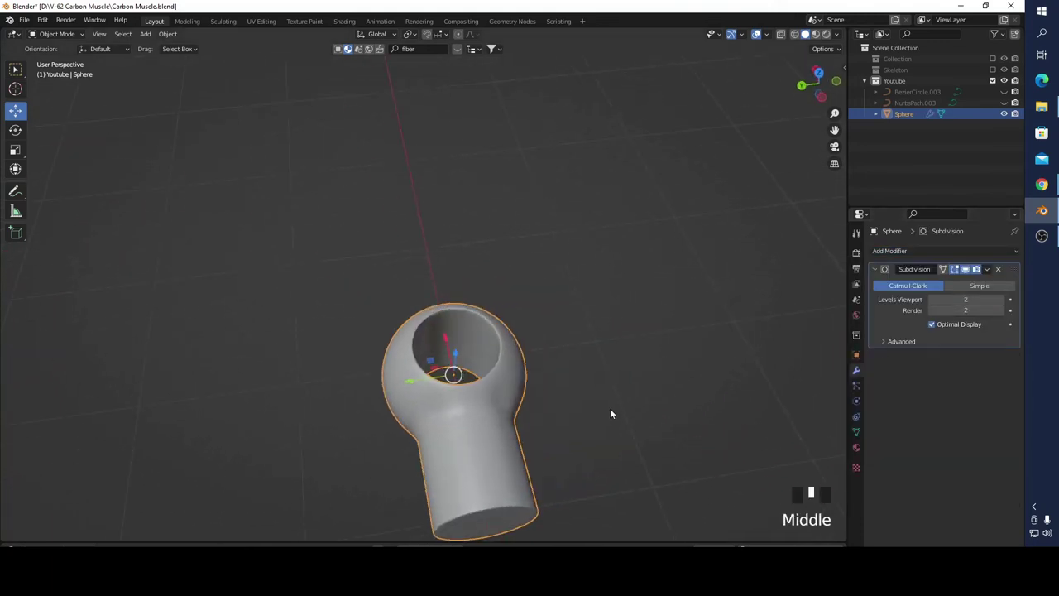
- Inset the neck's end face, extrude it inward into a hollow socket, then inset a further 0.031 m
scroll("up", 3)
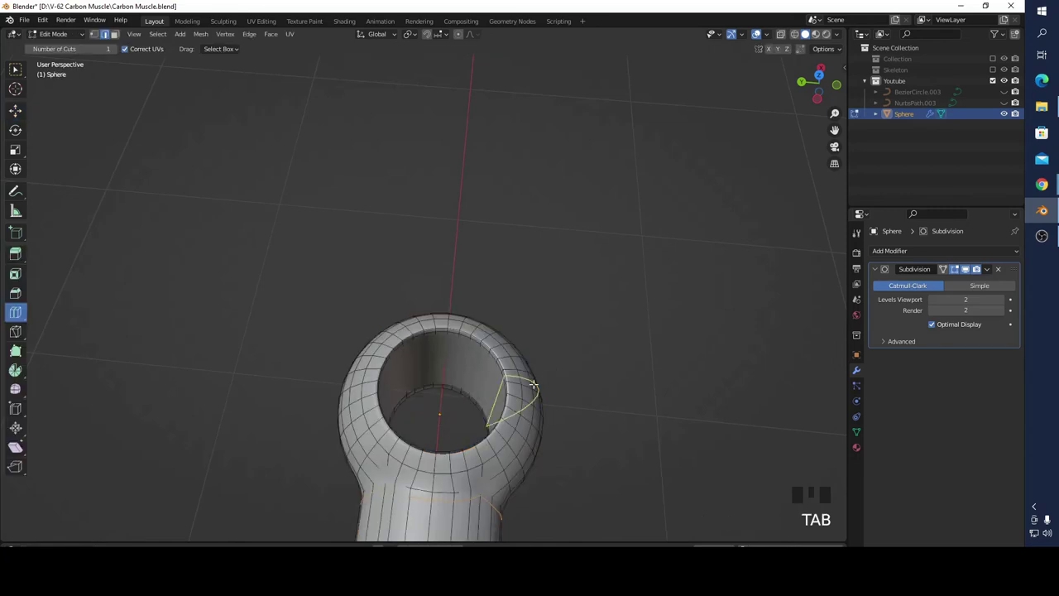
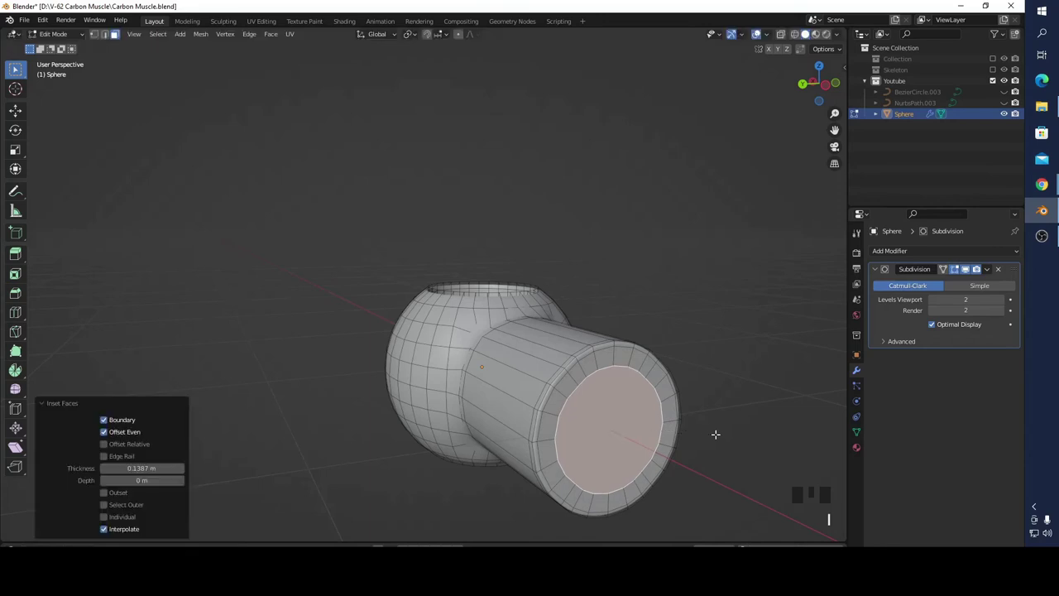
key("i")
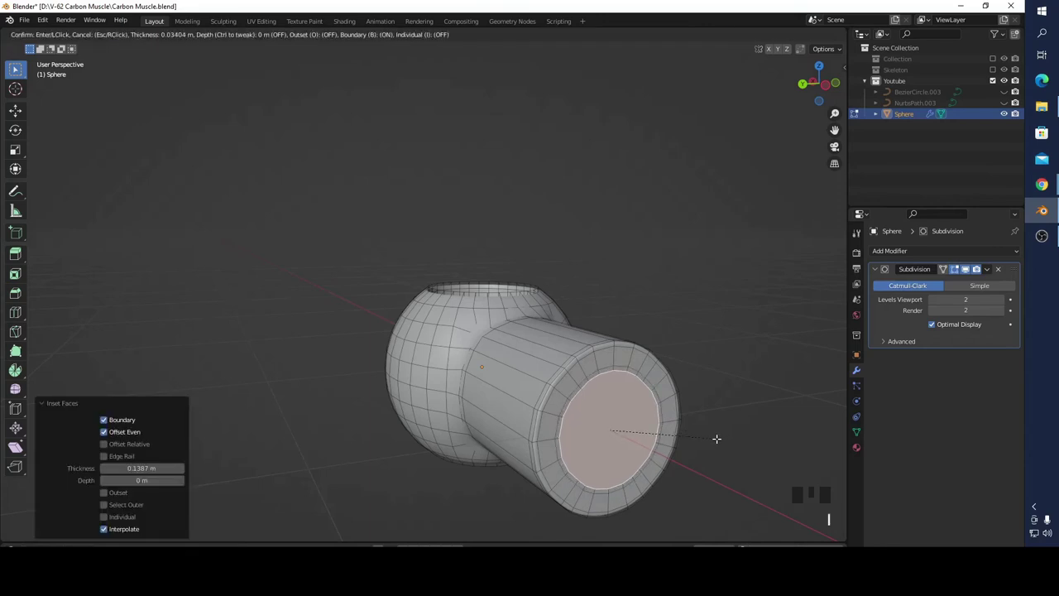
key("e")
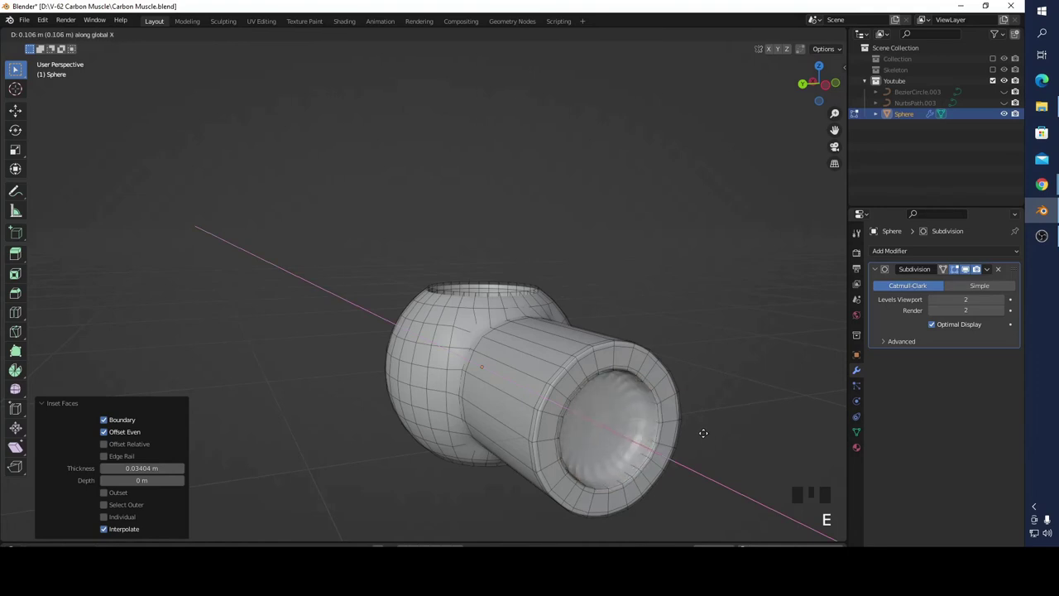
key("i")
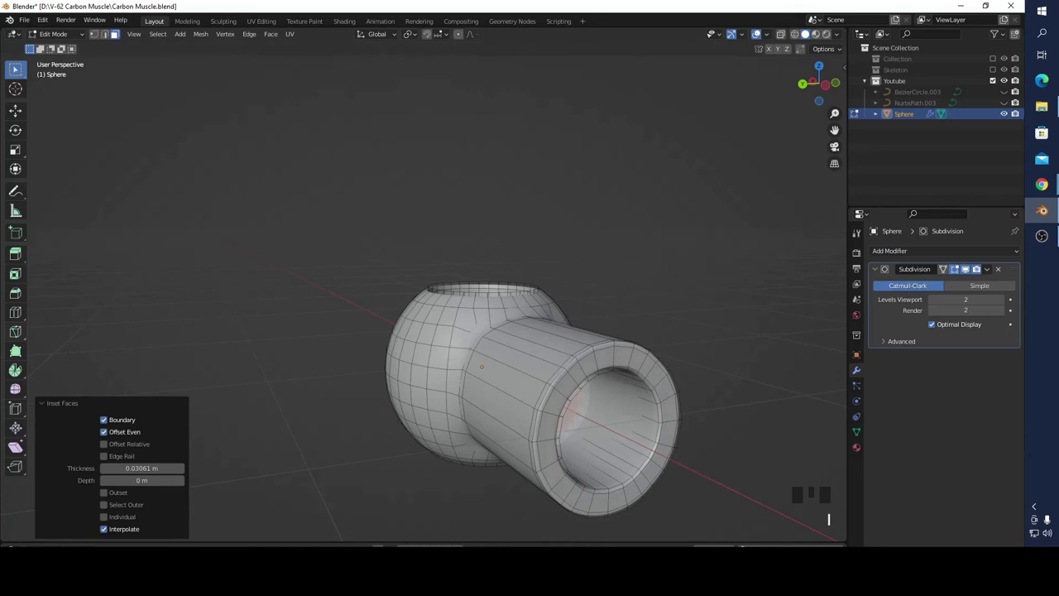
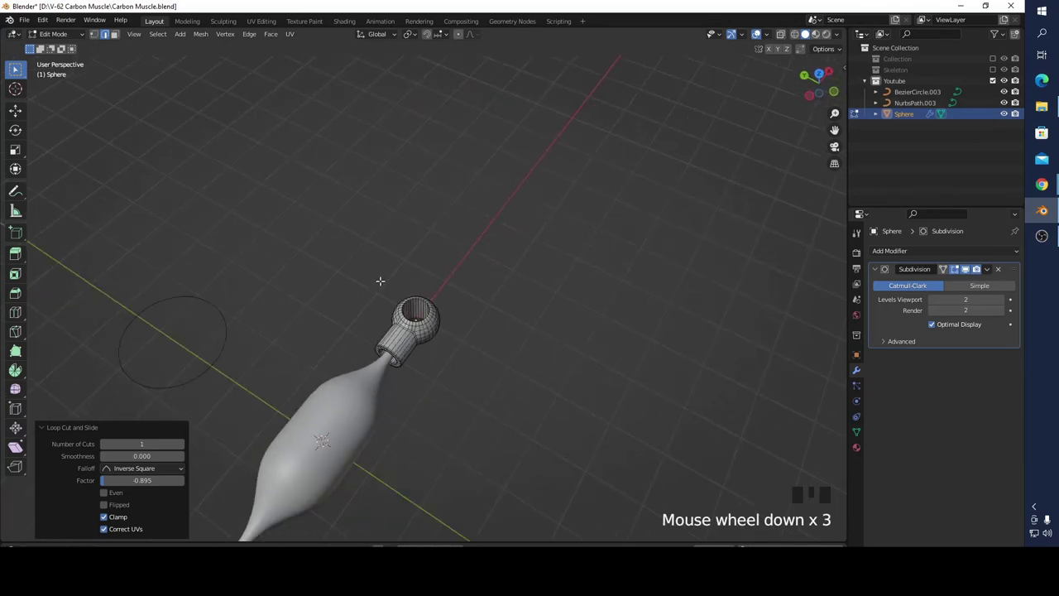
- Leave Edit Mode, scale the cap slightly smaller and show its material settings
key("Tab")
scroll("up", 3)
key("s")
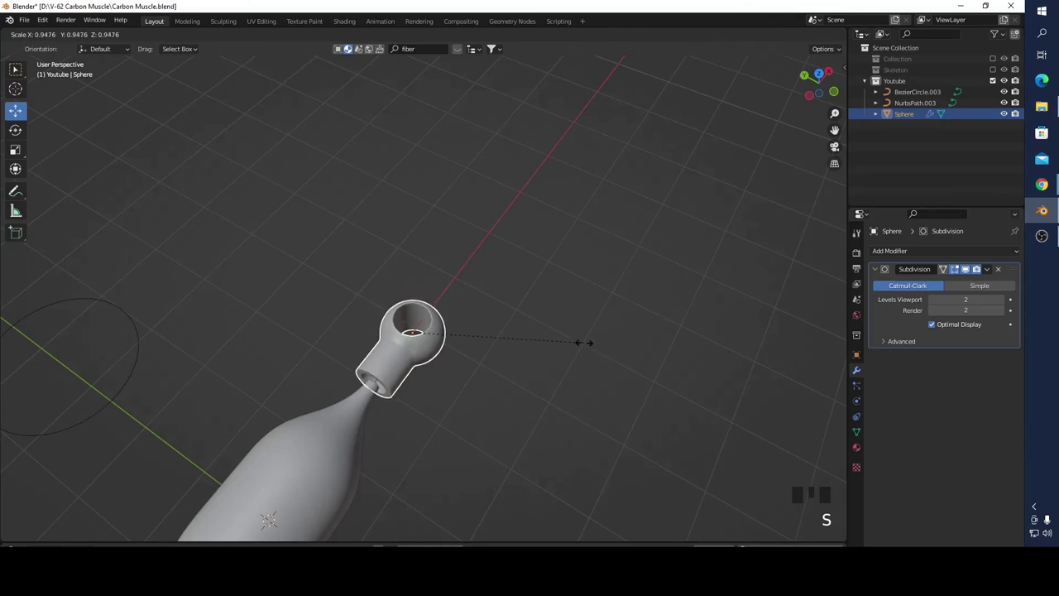
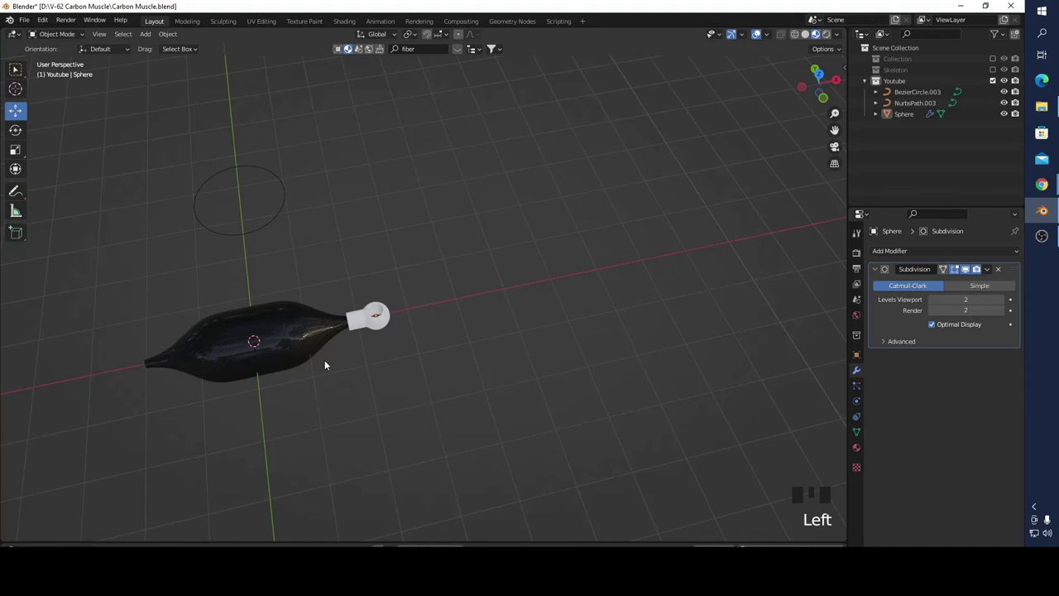
left_click(348, 341)
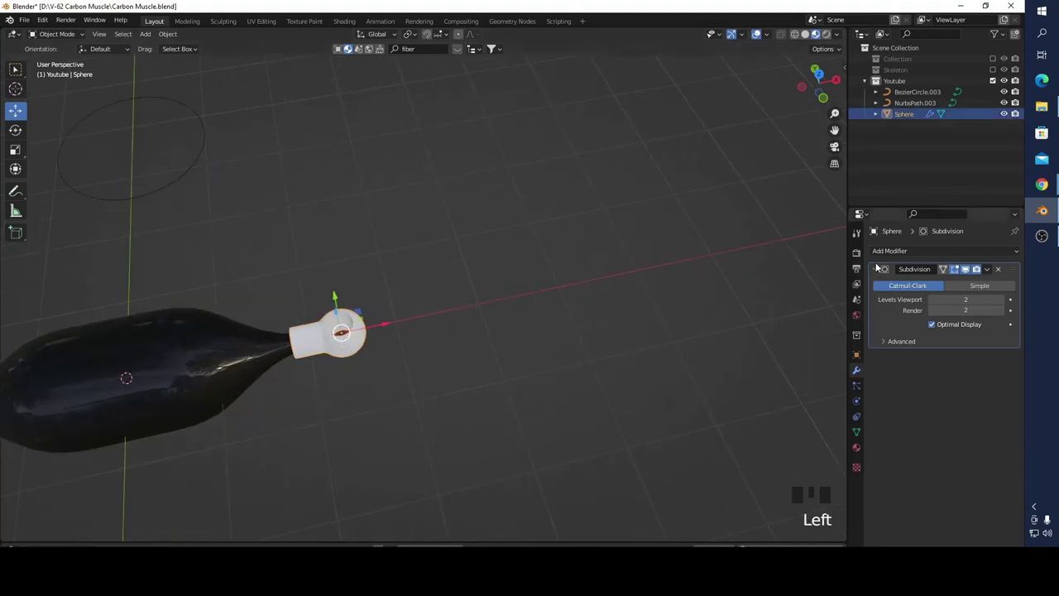
left_click(857, 454)
- Assign the gold Metal07 PBR material to the end cap from the existing materials list
left_click_drag(882, 306, 767, 392)
scroll("up", 3)
scroll("down", 3)
left_click_drag(423, 314, 498, 346)
left_click(499, 347)
scroll("down", 3)
left_click(399, 346)
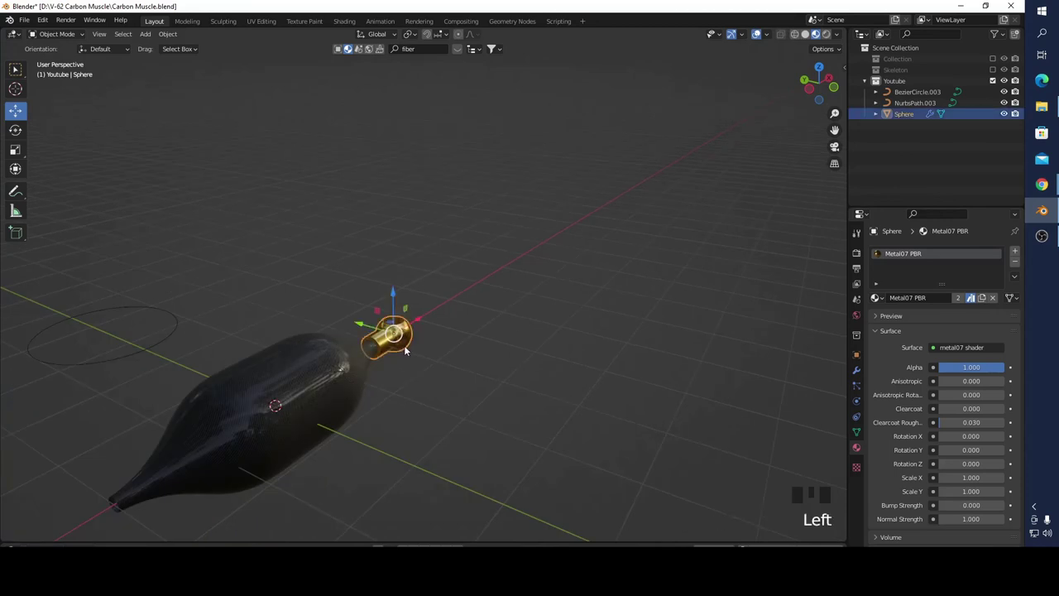
- Duplicate the gold end cap as Sphere.007 for the muscle's other end
key("shift+d")
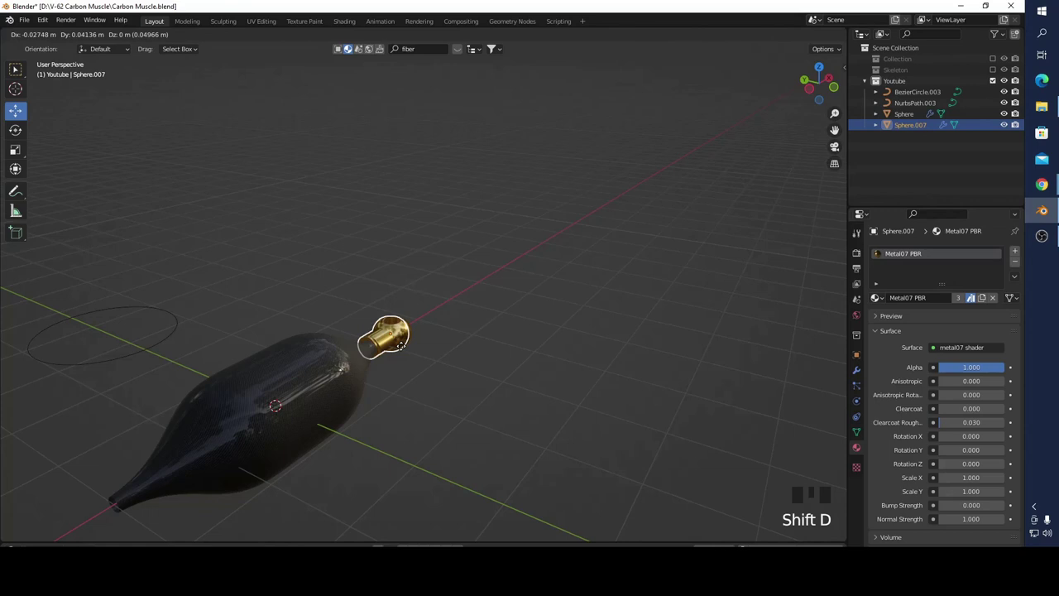
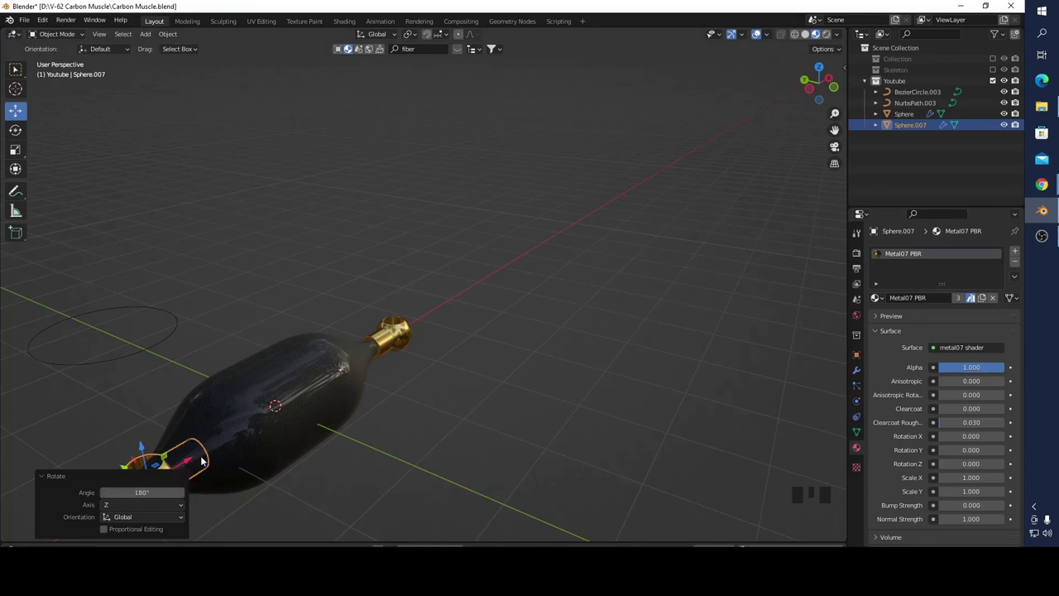
- Confirm the copy's 180° turn and move it along X to the muscle's opposite end
left_click(197, 459)
left_click_drag(428, 478, 399, 438)
scroll("down", 3)
left_click(253, 417)
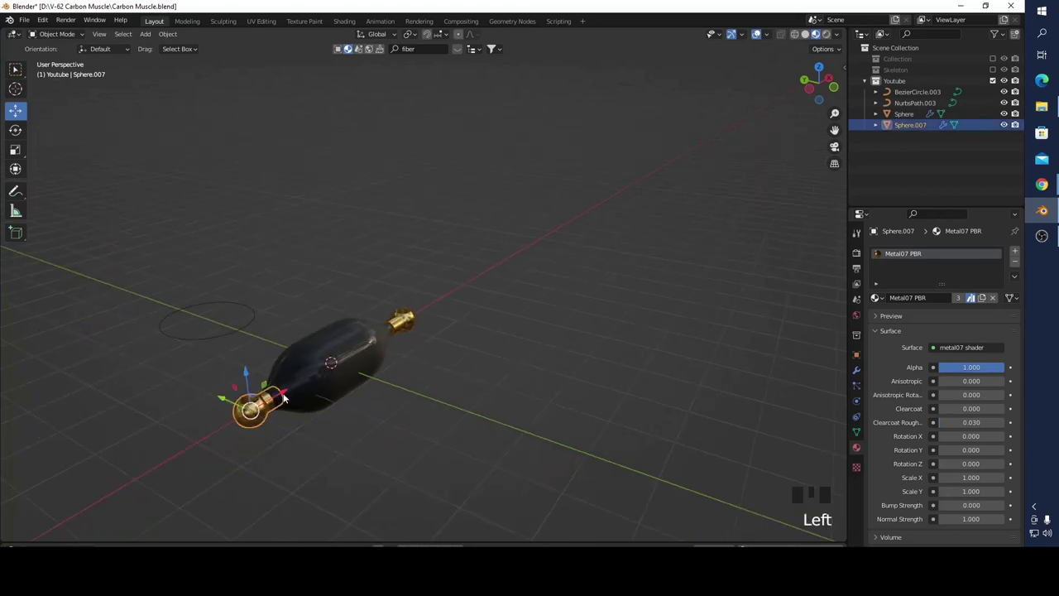
left_click(279, 399)
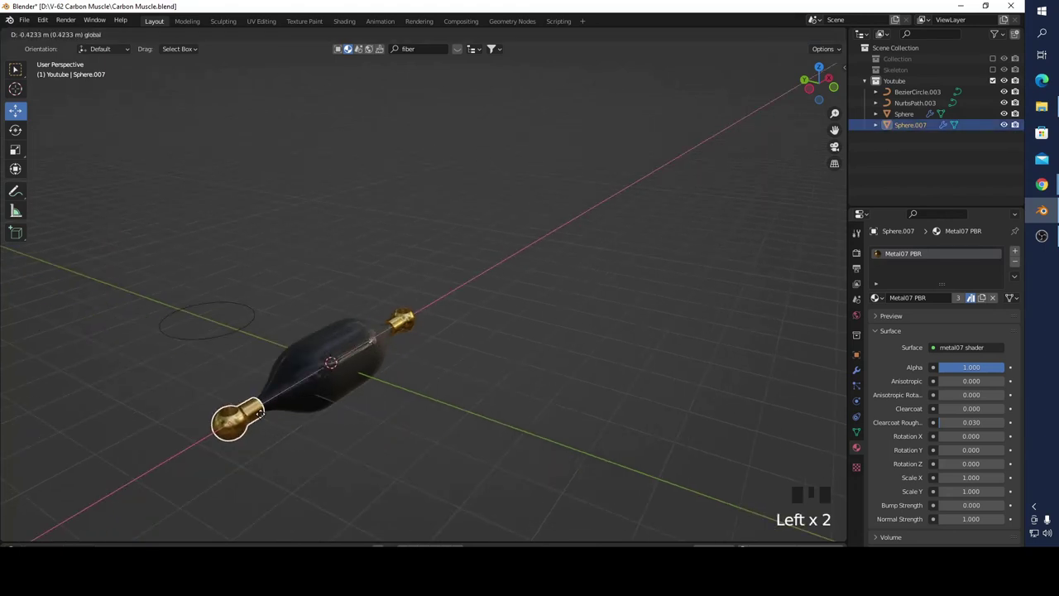
left_click(306, 449)
left_click_drag(314, 451, 540, 265)
scroll("up", 3)
left_click_drag(595, 181, 452, 317)
scroll("up", 3)
- Check the copied cap's material in the dropdown and keep Metal07 PBR on it
left_click(487, 241)
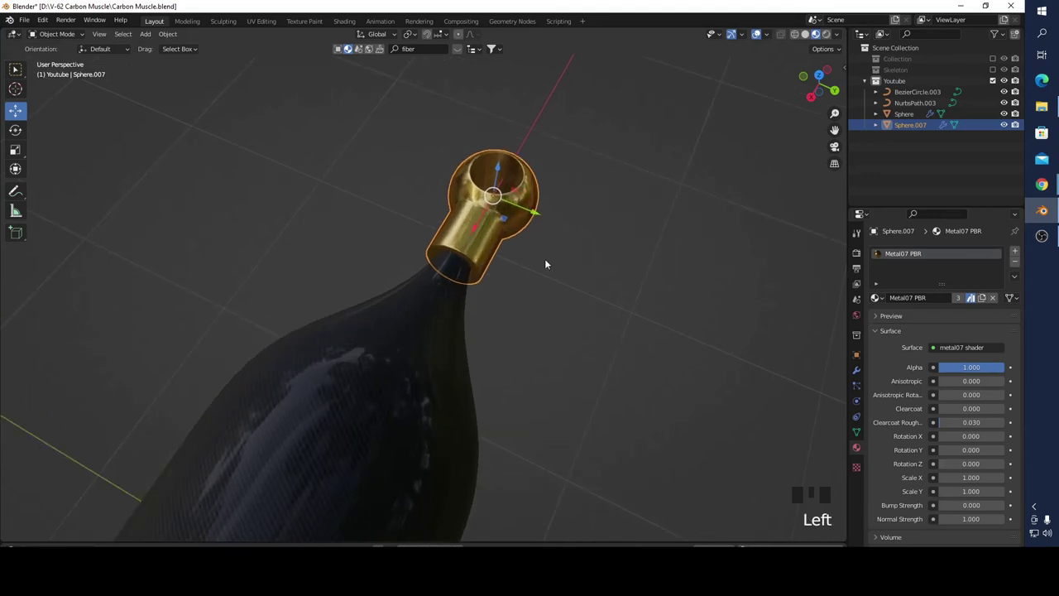
left_click_drag(490, 218, 516, 235)
left_click_drag(516, 235, 479, 238)
left_click(625, 336)
left_click_drag(266, 425, 363, 420)
left_click(488, 232)
left_click(880, 305)
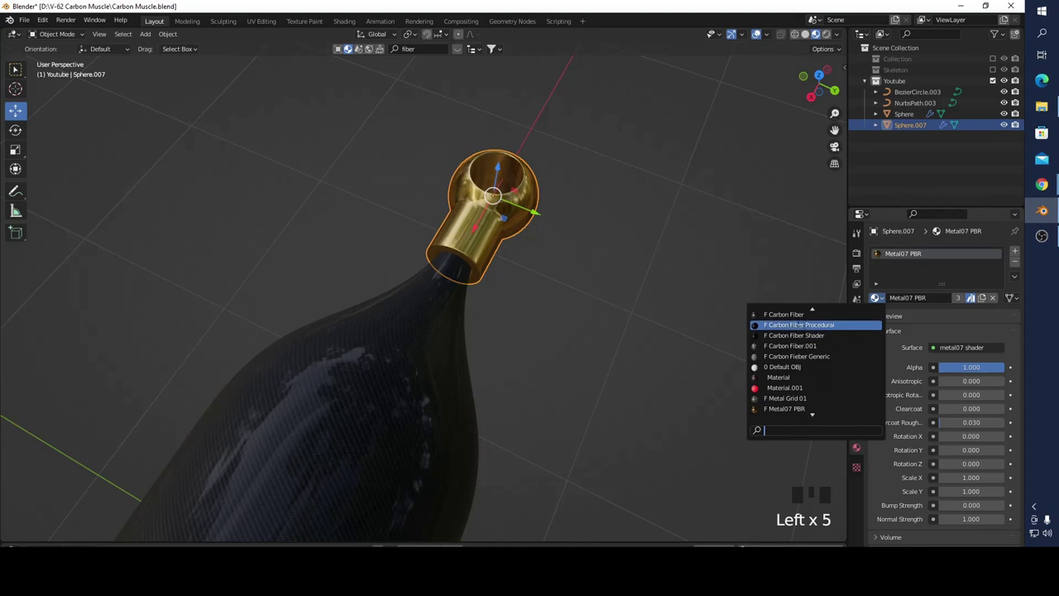
left_click(602, 282)
- Orbit along the whole muscle to compare the gold fittings at both ends
scroll("down", 3)
left_click_drag(543, 298, 413, 327)
scroll("down", 3)
scroll("down", 3)
left_click_drag(360, 308, 451, 358)
scroll("up", 3)
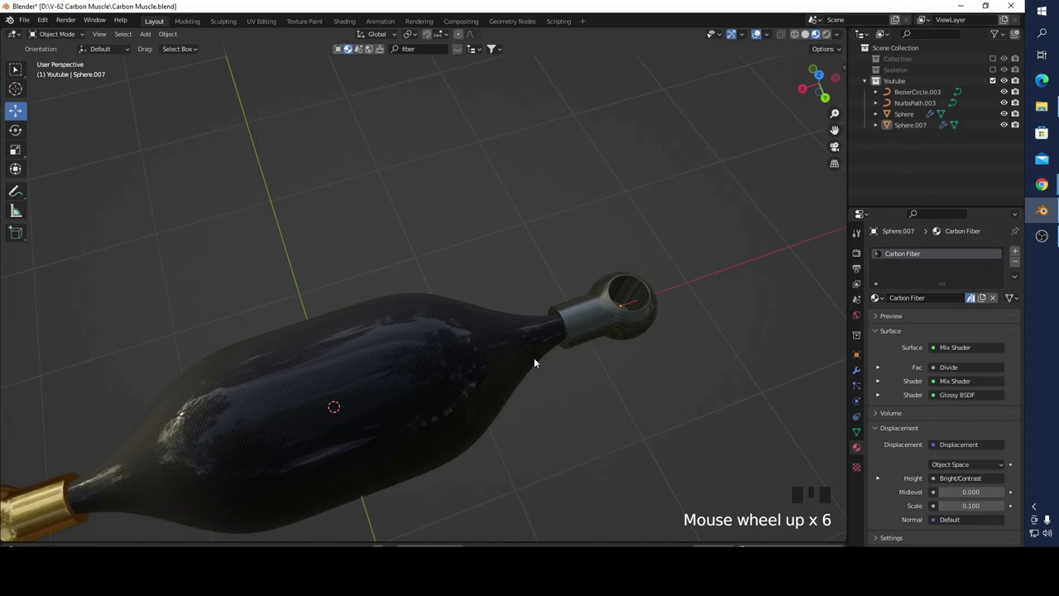
left_click_drag(885, 300, 736, 387)
left_click(691, 385)
scroll("down", 3)
left_click_drag(515, 390, 524, 373)
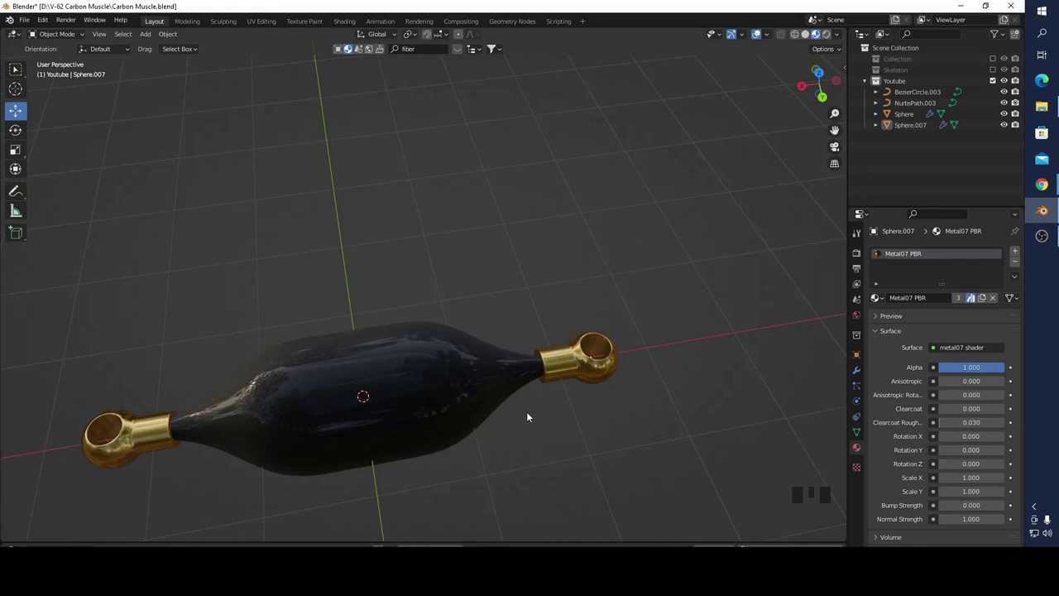
- Select the carbon muscle body NurbsPath.003 to begin reshaping its path
left_click(390, 375)
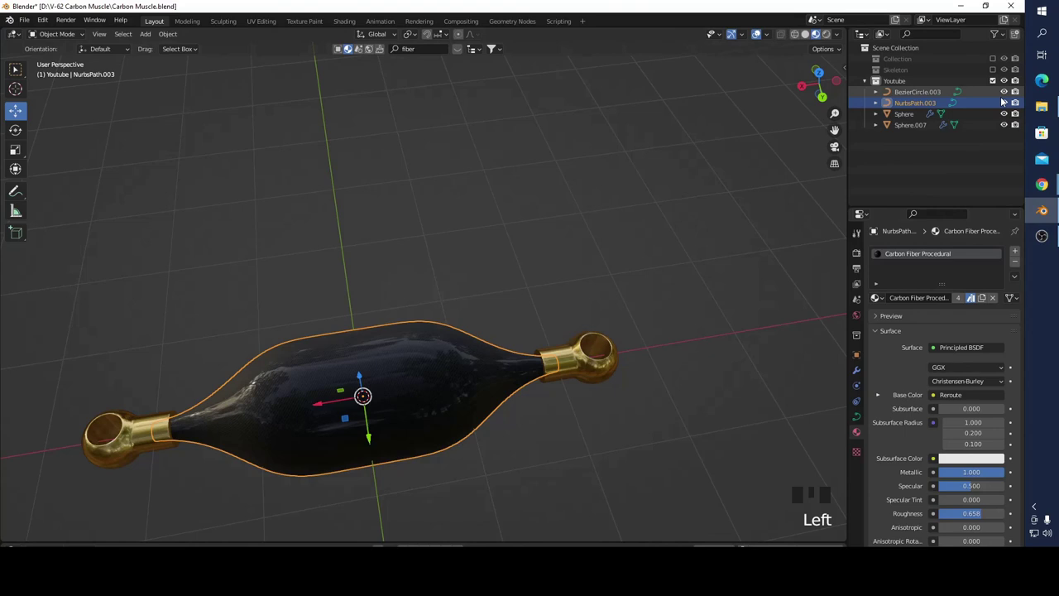
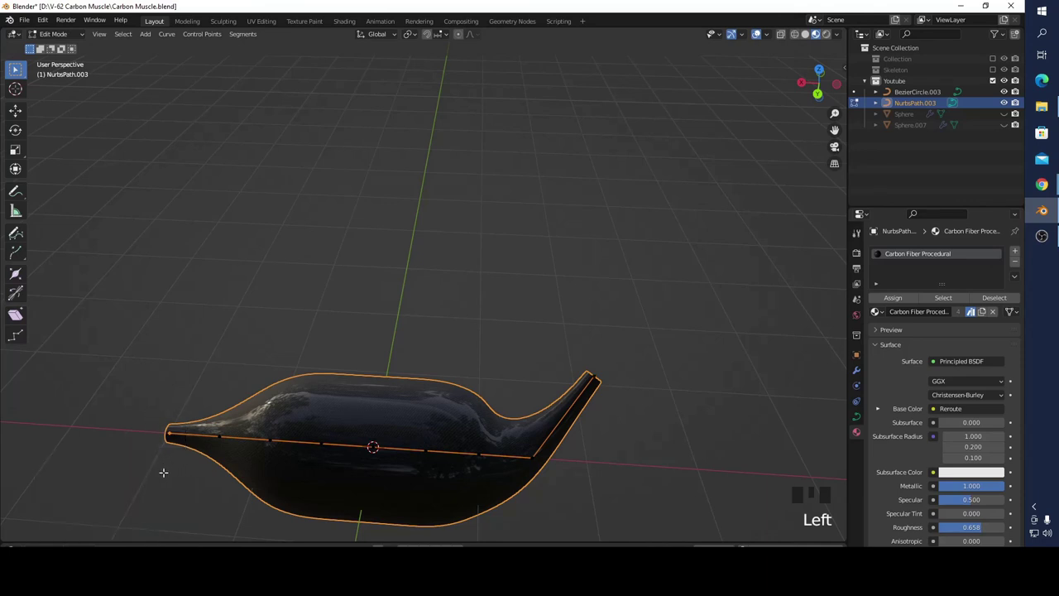
- Move the bent end point back in line, then shrink/fatten all path points to about 0.631
key("g")
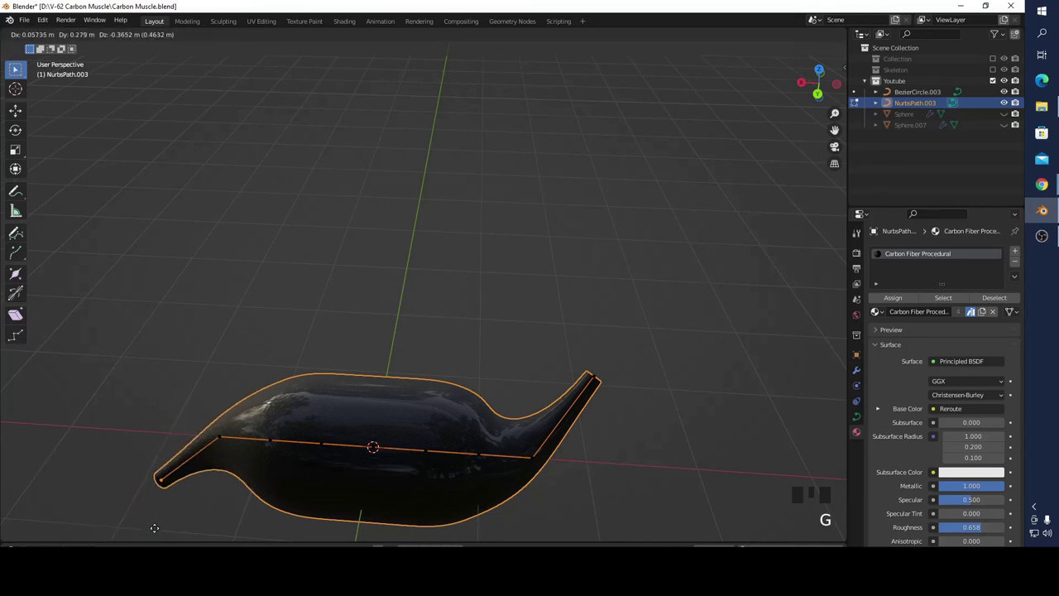
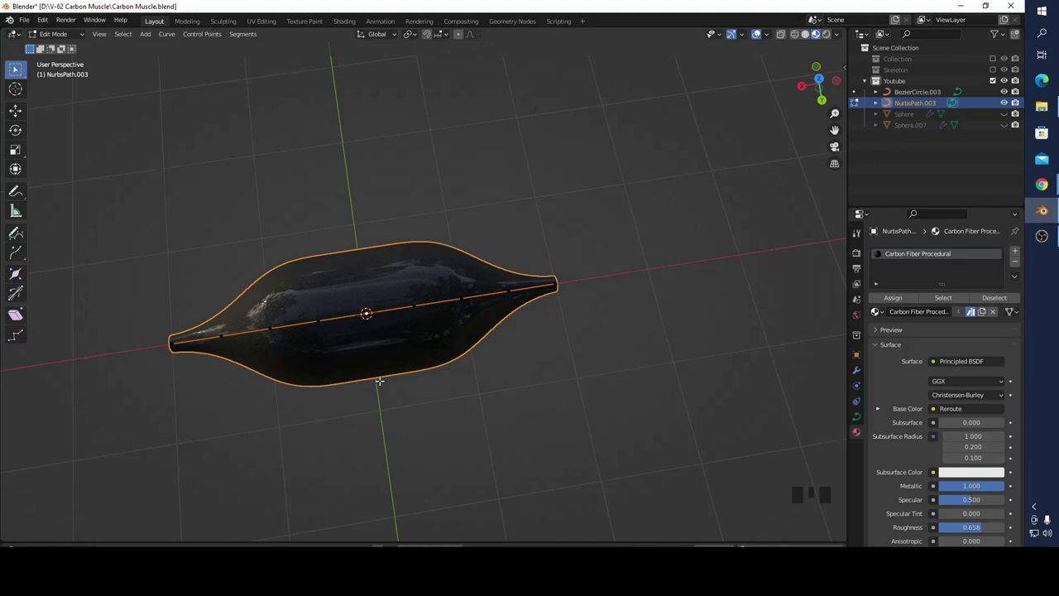
key("alt+s")
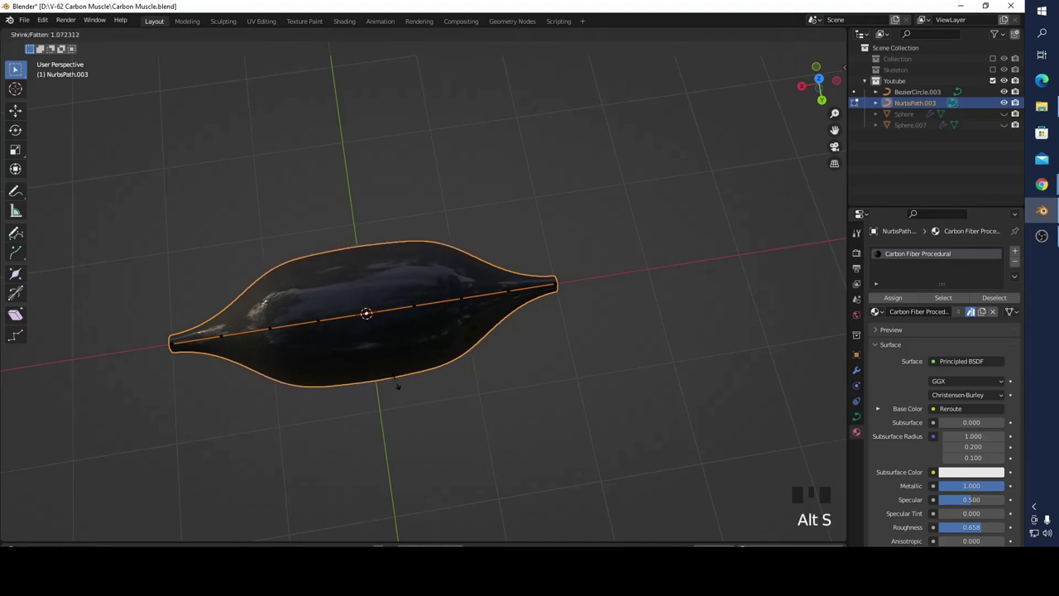
key("alt+s")
key("alt+s")
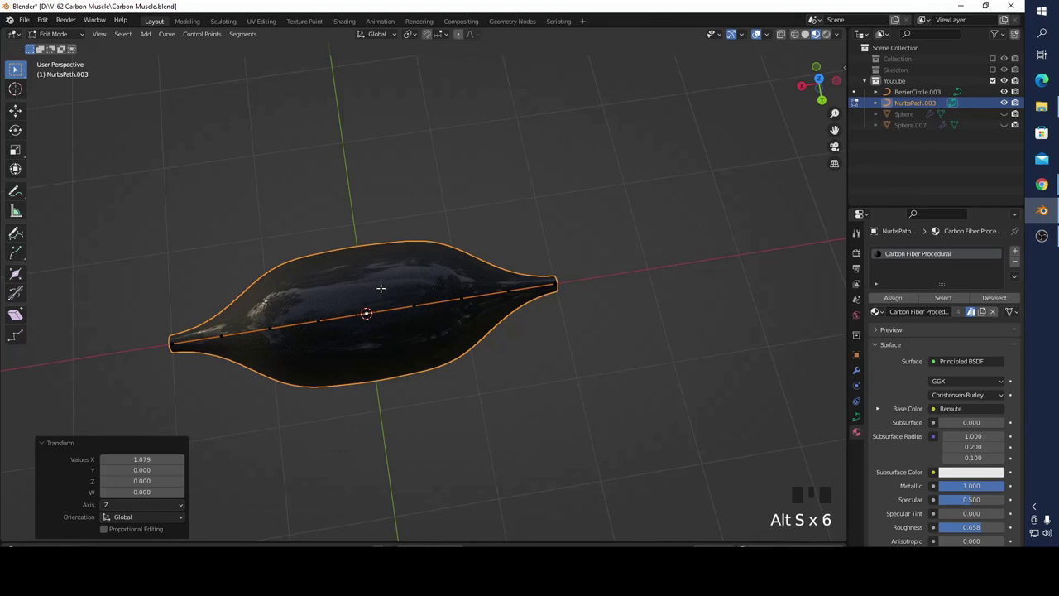
key("a")
key("alt+s")
key("alt+s")
key("alt+s")
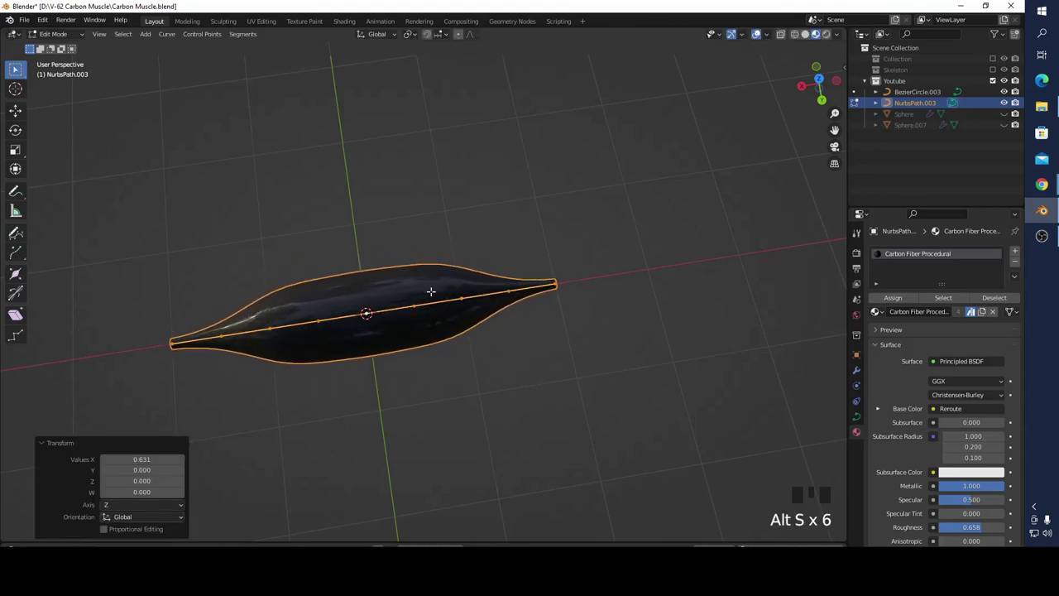